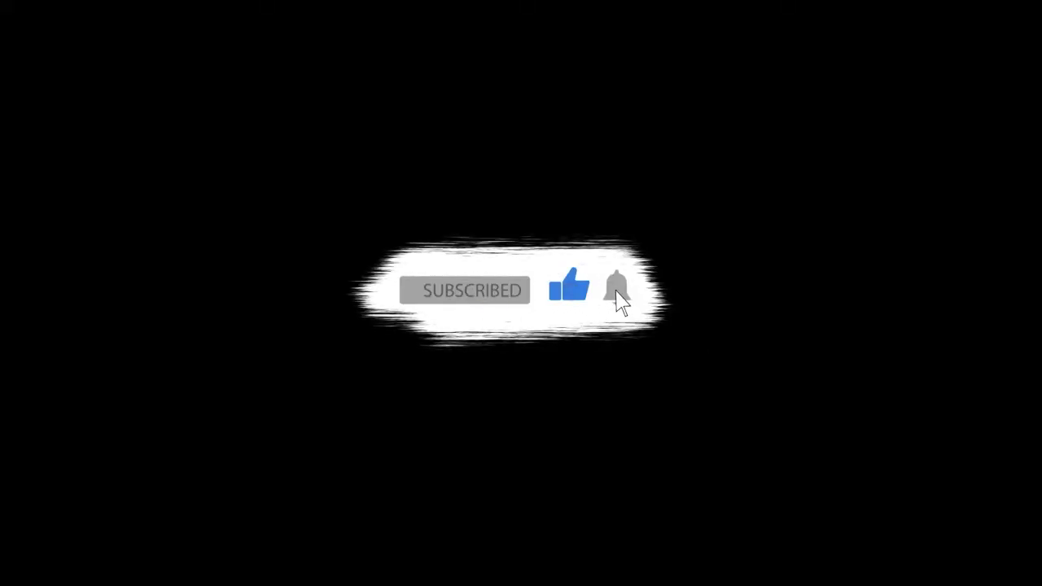
# Create a new Outliner collection and rename it kip_jar.
pyautogui.middleClick(531, 354)
pyautogui.middleClick(632, 363)
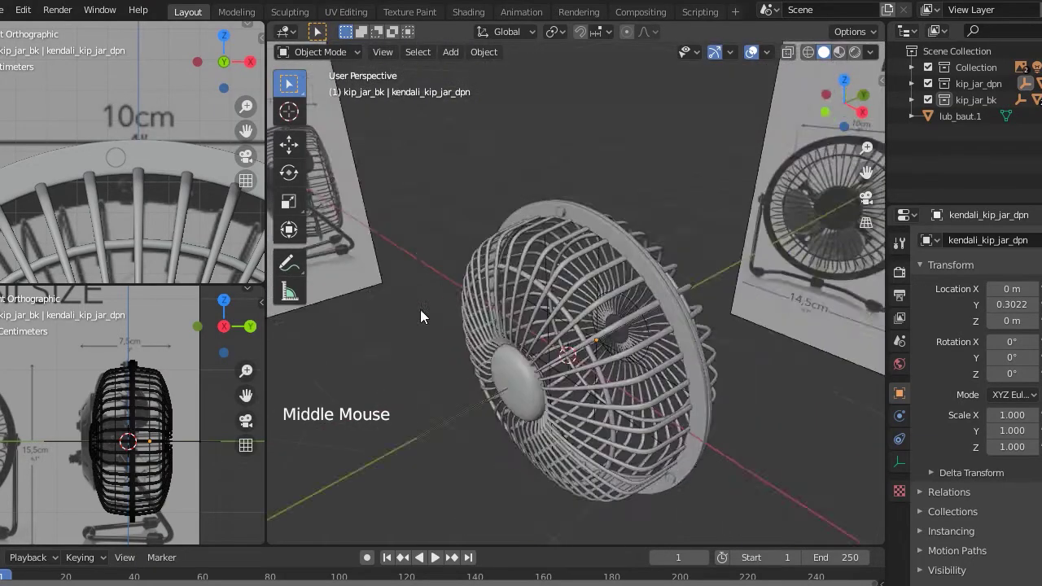
pyautogui.middleClick(407, 328)
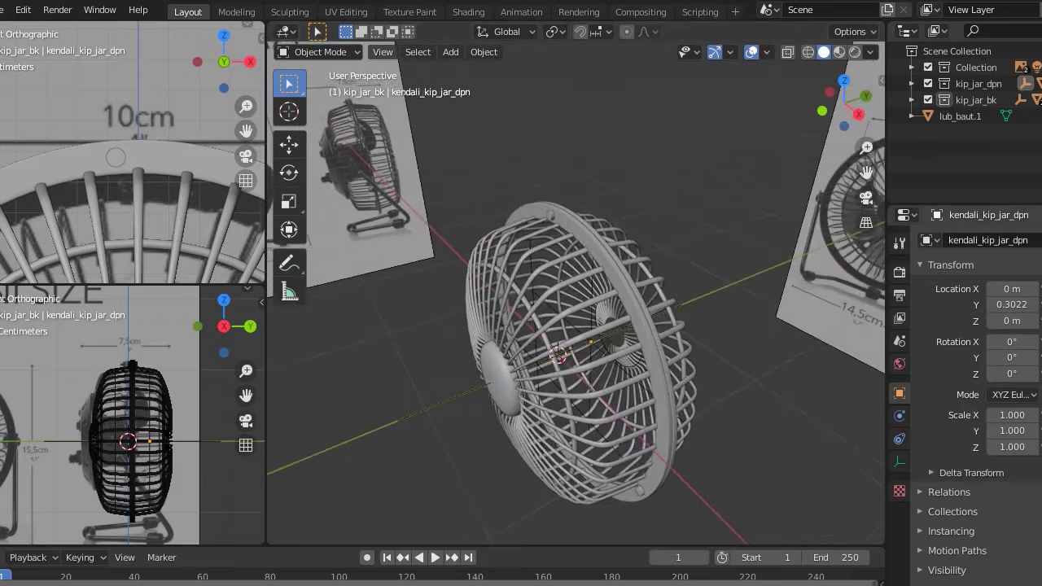
pyautogui.click(969, 141)
pyautogui.rightClick(968, 140)
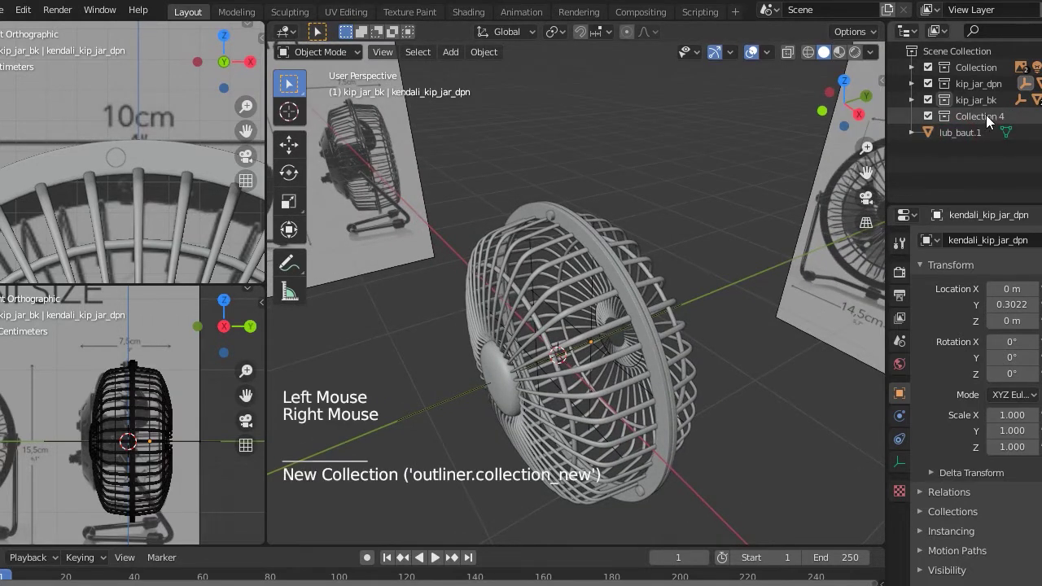
pyautogui.doubleClick(984, 125)
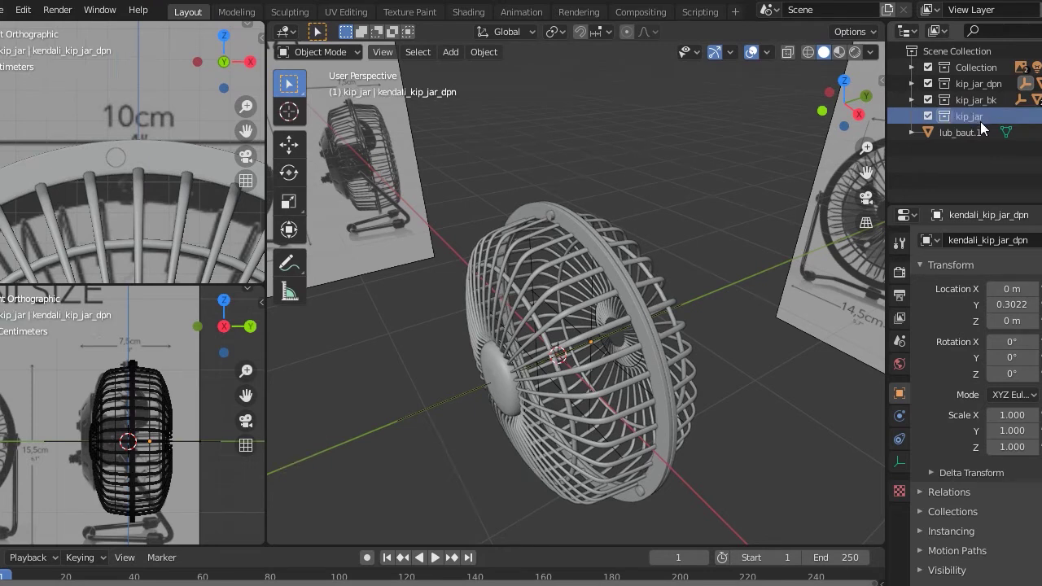
# Move kip_jar_dpn, kip_jar_bk and lub_baut.1 into kip_jar and collapse the collection.
pyautogui.click(982, 138)
pyautogui.click(987, 140)
pyautogui.click(1008, 109)
pyautogui.click(1002, 98)
pyautogui.doubleClick(1002, 103)
pyautogui.click(997, 109)
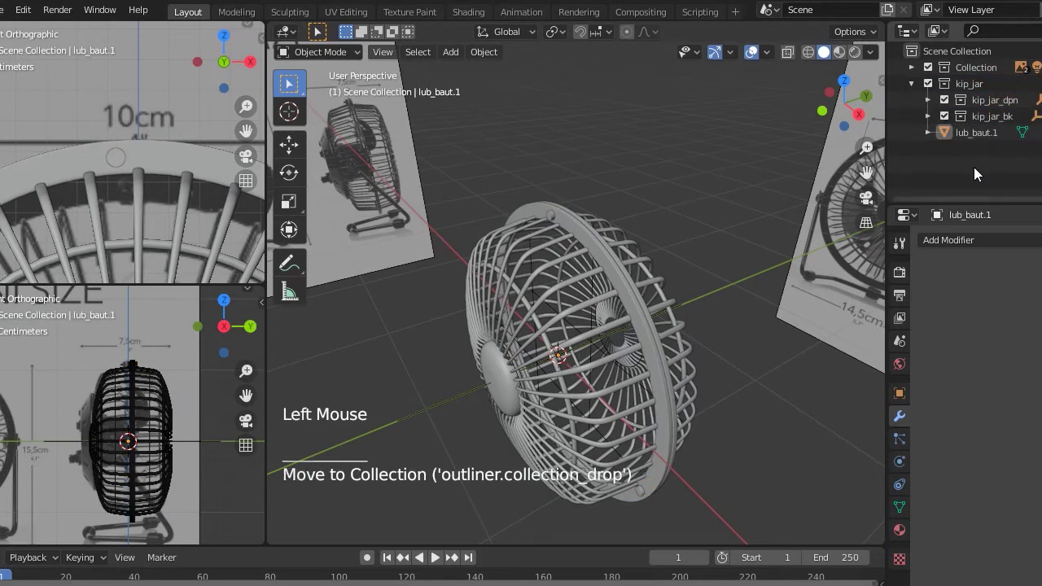
pyautogui.click(923, 116)
pyautogui.click(917, 90)
pyautogui.click(999, 148)
# Orbit, zoom and pan the viewports to face the fan front ready for adding a mesh.
pyautogui.middleClick(568, 368)
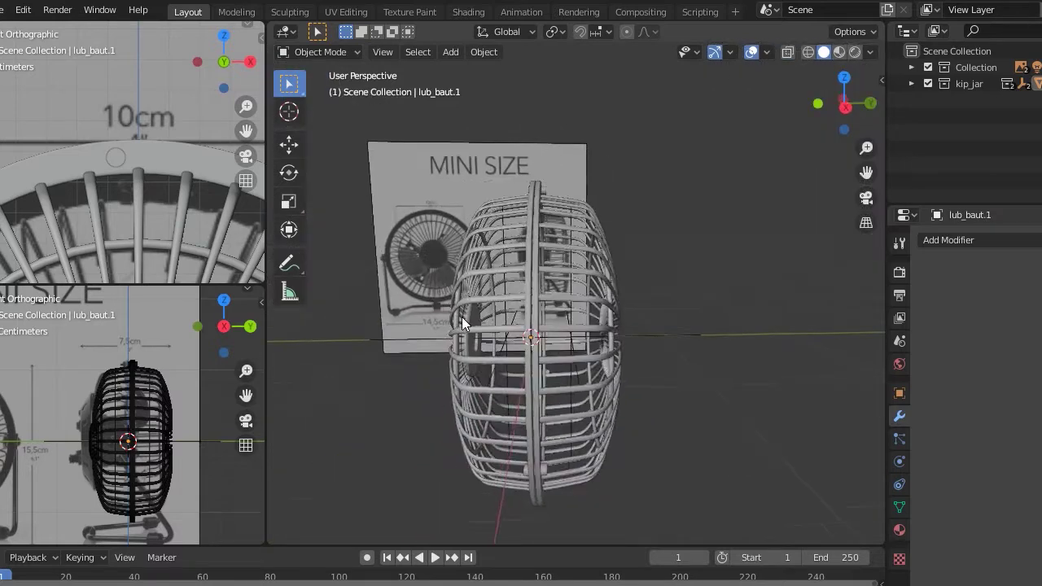
pyautogui.scroll(3)
pyautogui.middleClick(146, 389)
pyautogui.scroll(3)
pyautogui.scroll(-3)
pyautogui.scroll(3)
pyautogui.scroll(-3)
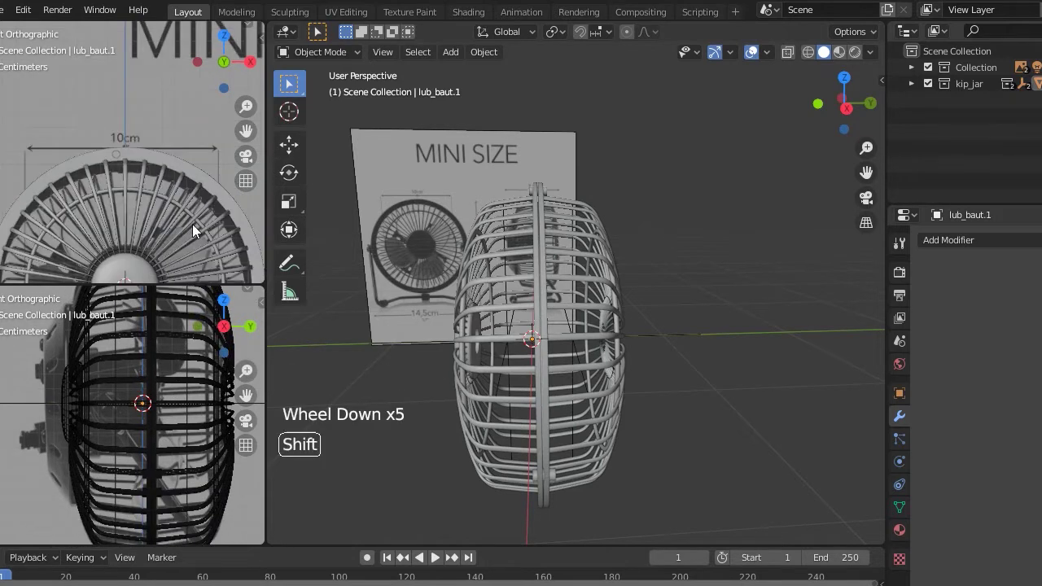
pyautogui.middleClick(195, 173)
pyautogui.scroll(-3)
# Add a Circle mesh, rotate it 90° to face the fan front and scale it to the guard ring.
pyautogui.press('shift+a')
pyautogui.press('r')
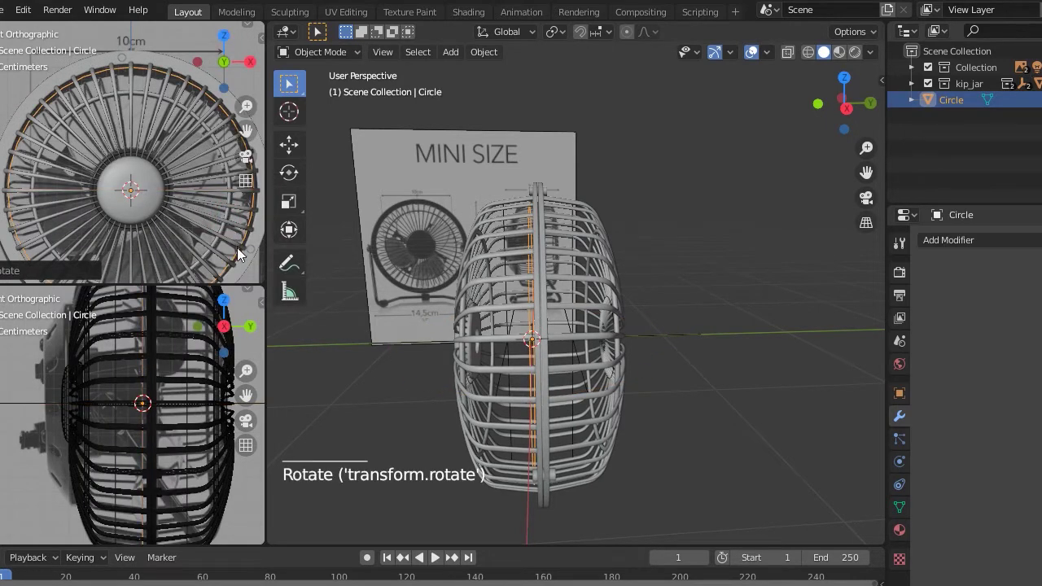
pyautogui.press('s')
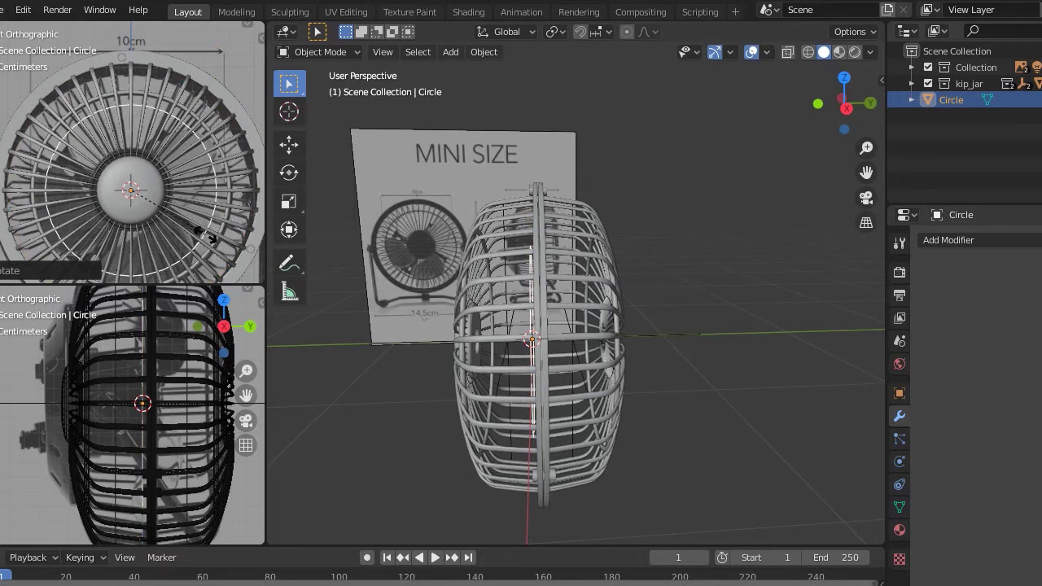
pyautogui.middleClick(584, 327)
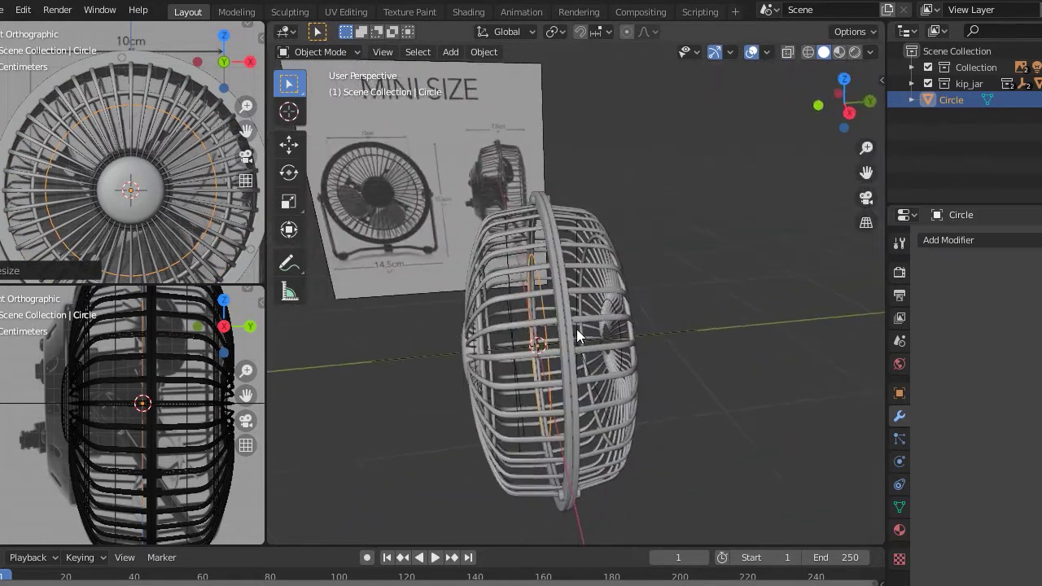
# Shift the circle along the fan's Y depth axis into position.
pyautogui.press('g')
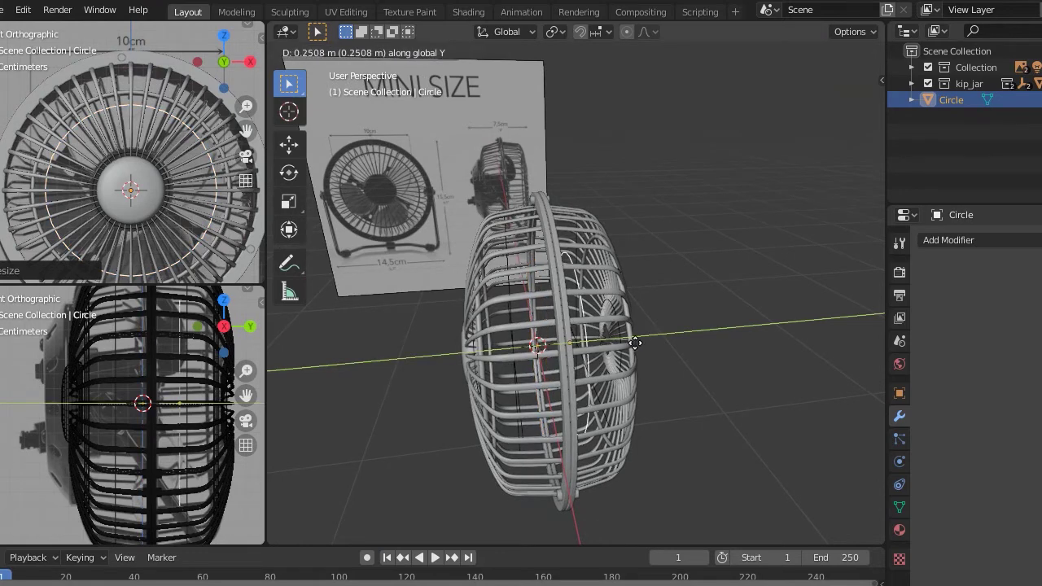
pyautogui.middleClick(678, 364)
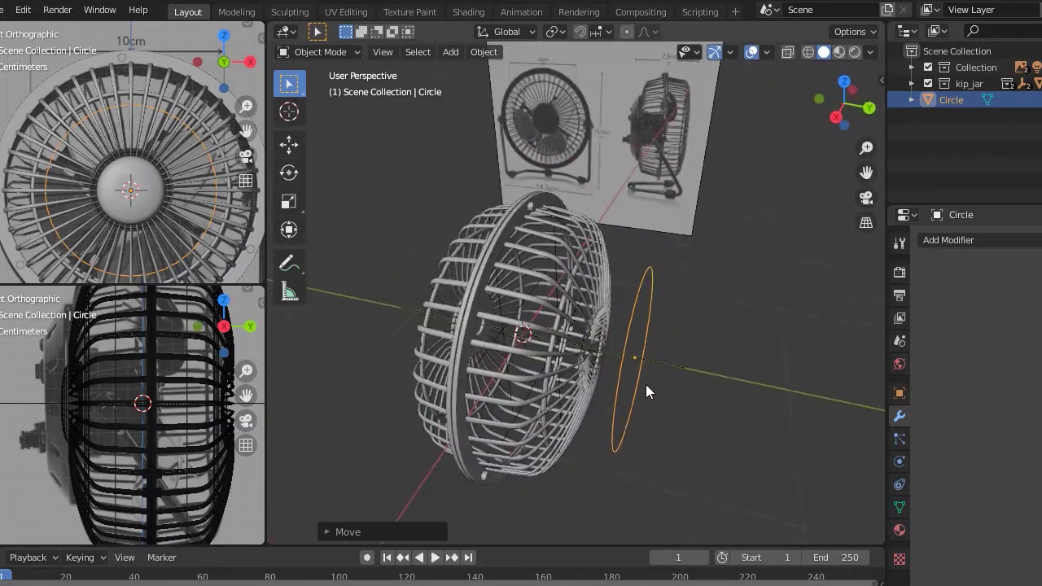
pyautogui.press('g')
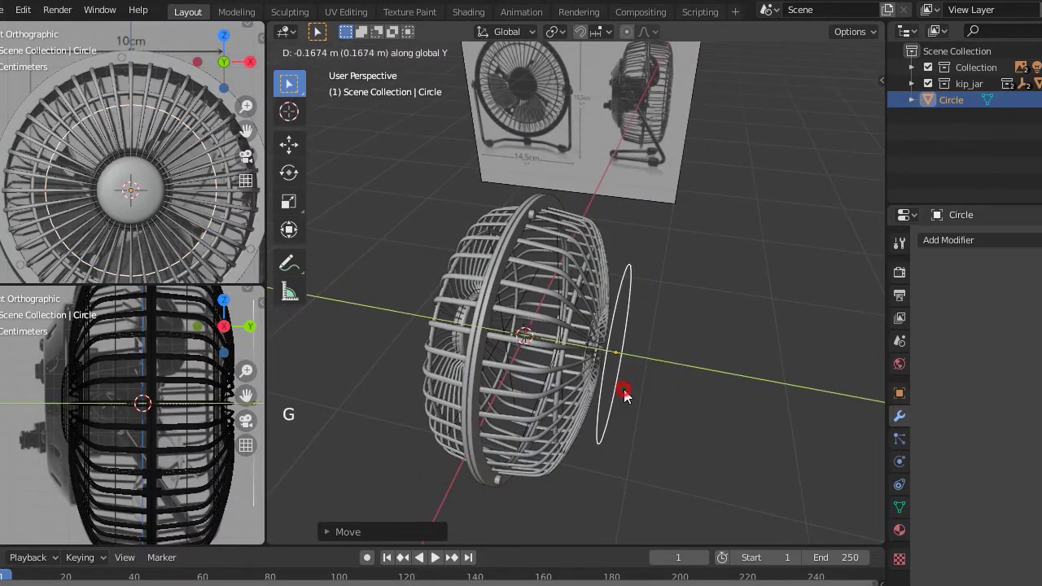
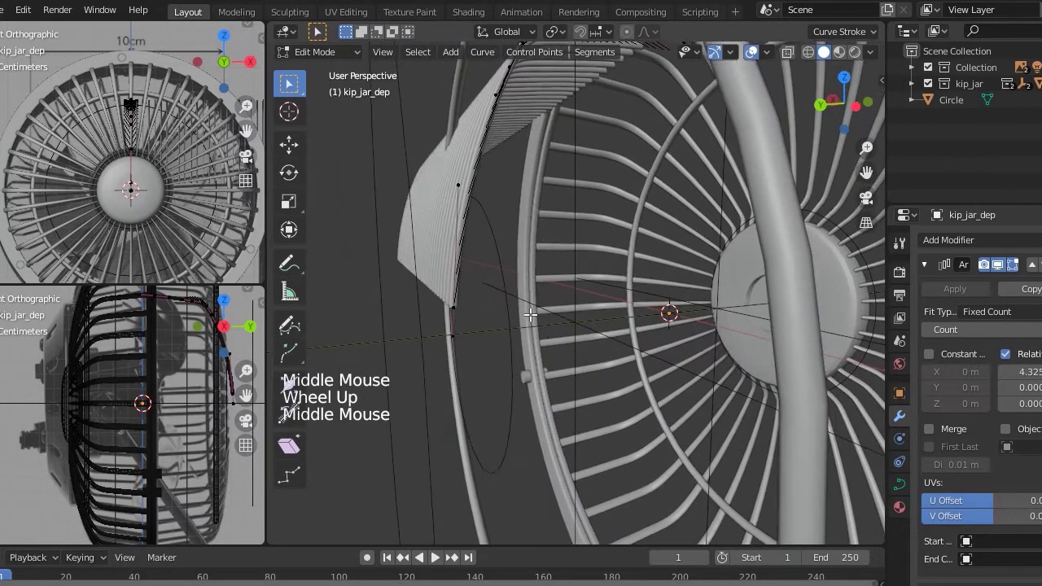
# Leave Edit Mode on the kip_jar_dep wire curve and select the front Circle object.
pyautogui.press('KP_1')
pyautogui.scroll(-3)
pyautogui.press('Tab')
pyautogui.middleClick(667, 341)
pyautogui.scroll(-3)
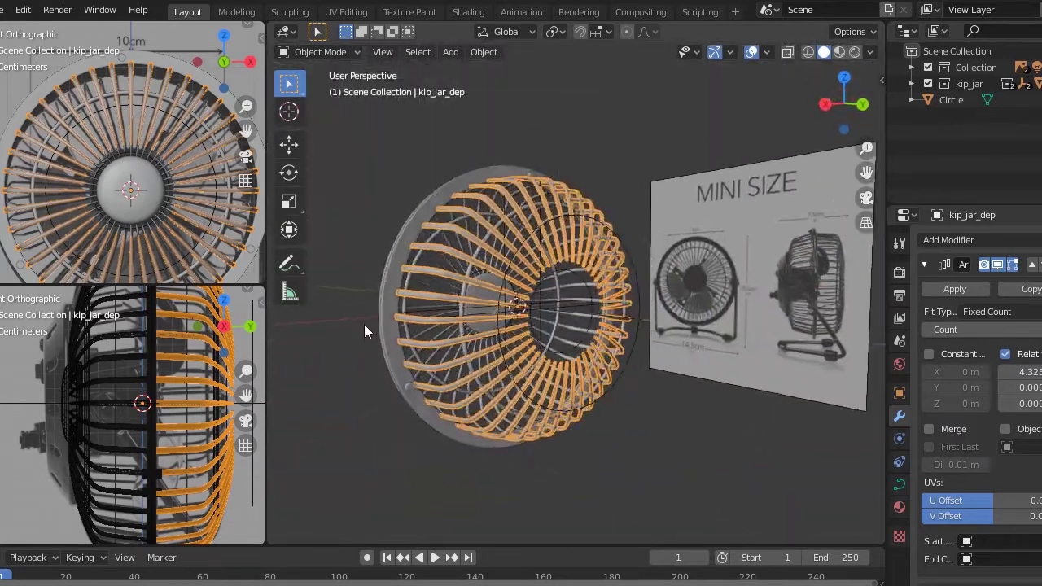
pyautogui.scroll(3)
pyautogui.click(643, 383)
pyautogui.middleClick(653, 363)
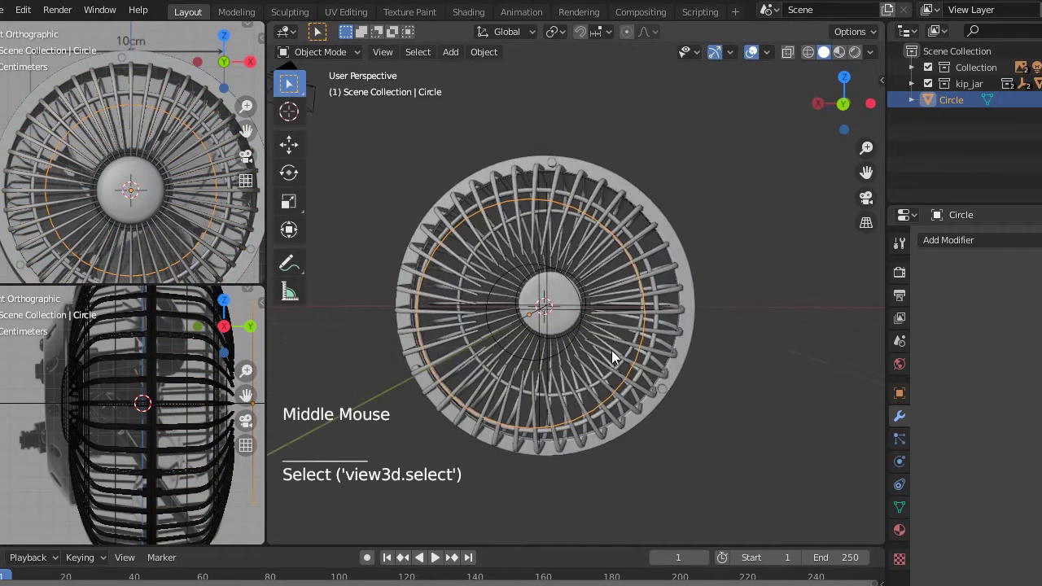
pyautogui.scroll(-3)
pyautogui.scroll(3)
pyautogui.scroll(-3)
pyautogui.middleClick(671, 309)
pyautogui.scroll(-3)
pyautogui.middleClick(653, 348)
pyautogui.middleClick(685, 342)
pyautogui.scroll(3)
pyautogui.middleClick(652, 344)
pyautogui.scroll(3)
pyautogui.middleClick(679, 400)
pyautogui.middleClick(625, 248)
pyautogui.middleClick(622, 272)
pyautogui.middleClick(584, 340)
pyautogui.middleClick(531, 318)
pyautogui.scroll(3)
pyautogui.scroll(-3)
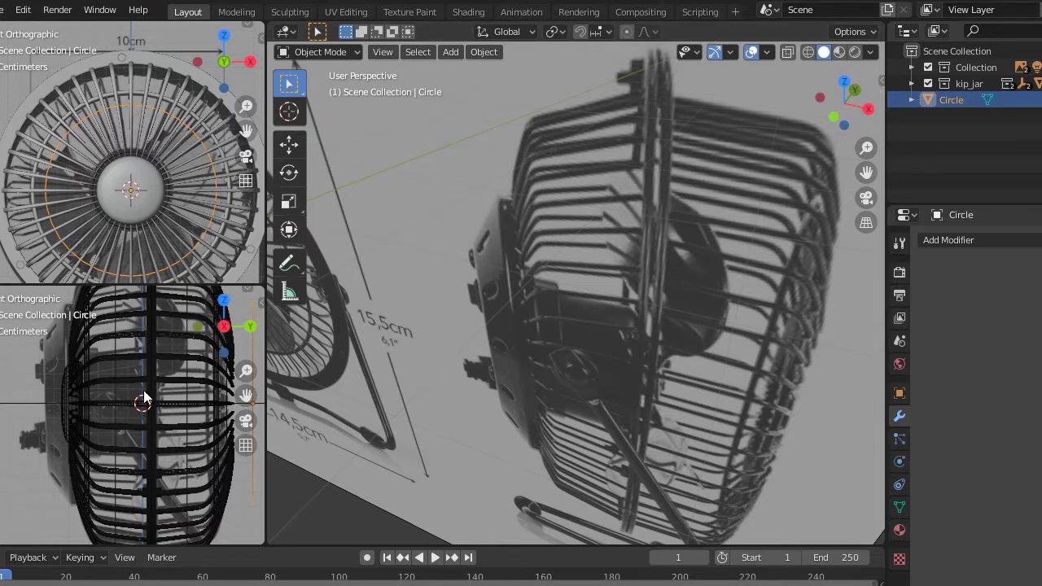
pyautogui.middleClick(640, 349)
pyautogui.scroll(-3)
pyautogui.middleClick(629, 333)
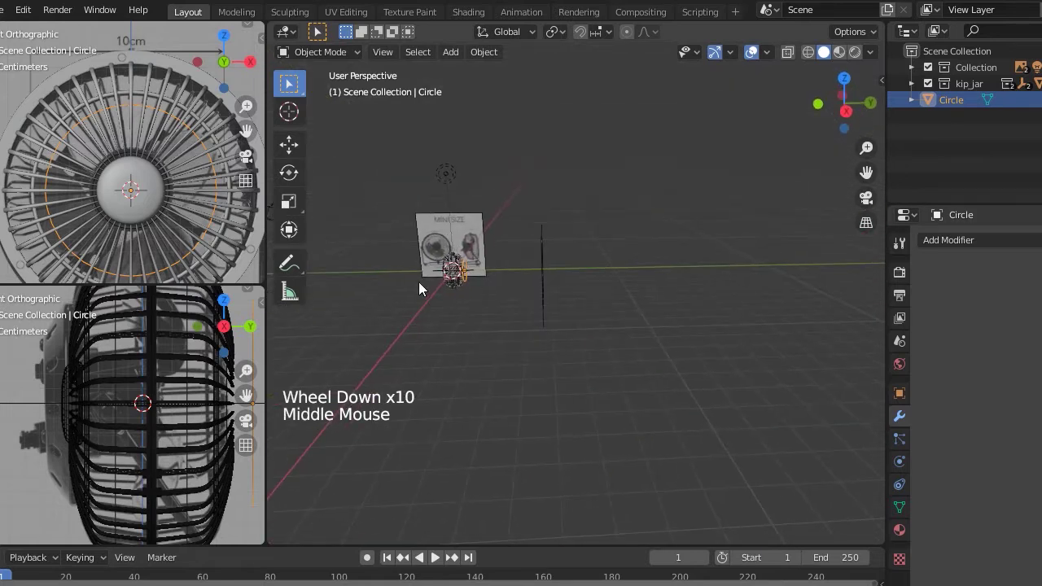
pyautogui.scroll(3)
pyautogui.middleClick(675, 382)
pyautogui.scroll(-3)
pyautogui.scroll(3)
pyautogui.scroll(-3)
pyautogui.middleClick(665, 367)
pyautogui.scroll(3)
pyautogui.middleClick(638, 342)
pyautogui.scroll(3)
pyautogui.middleClick(696, 373)
pyautogui.click(674, 413)
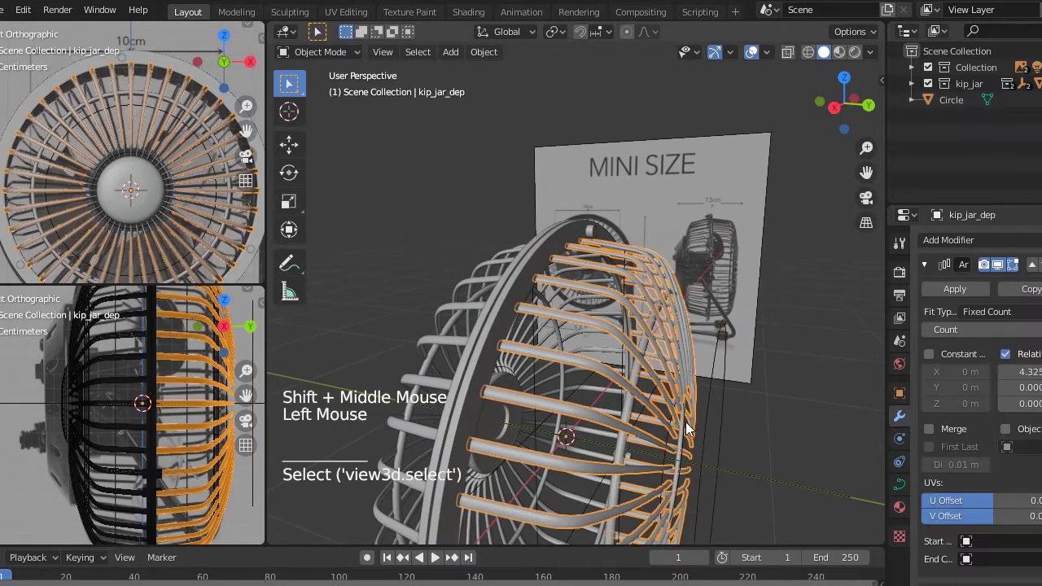
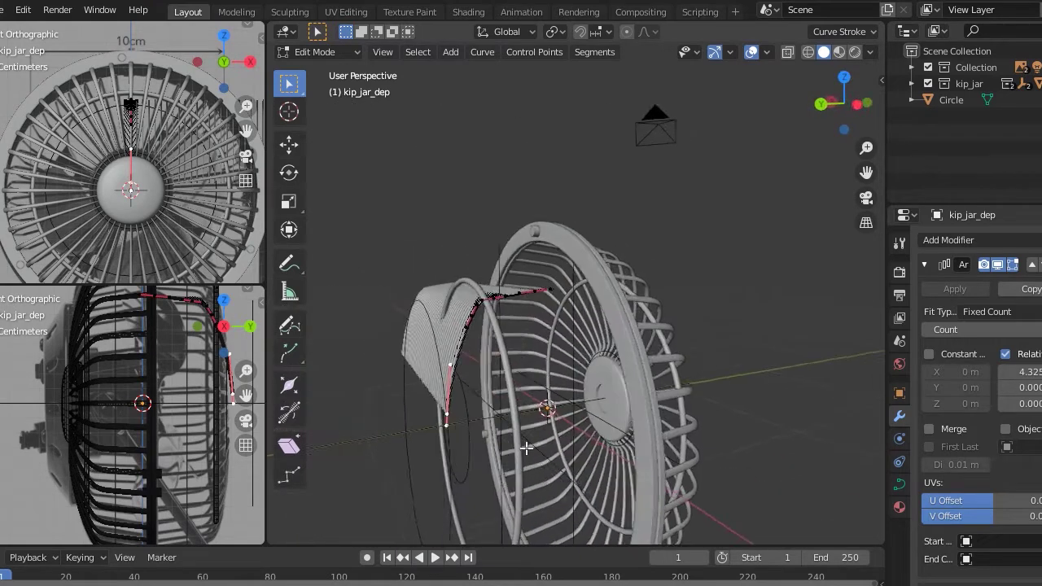
# Nudge the kip_jar_dep curve points up slightly and leave Edit Mode.
pyautogui.press('g')
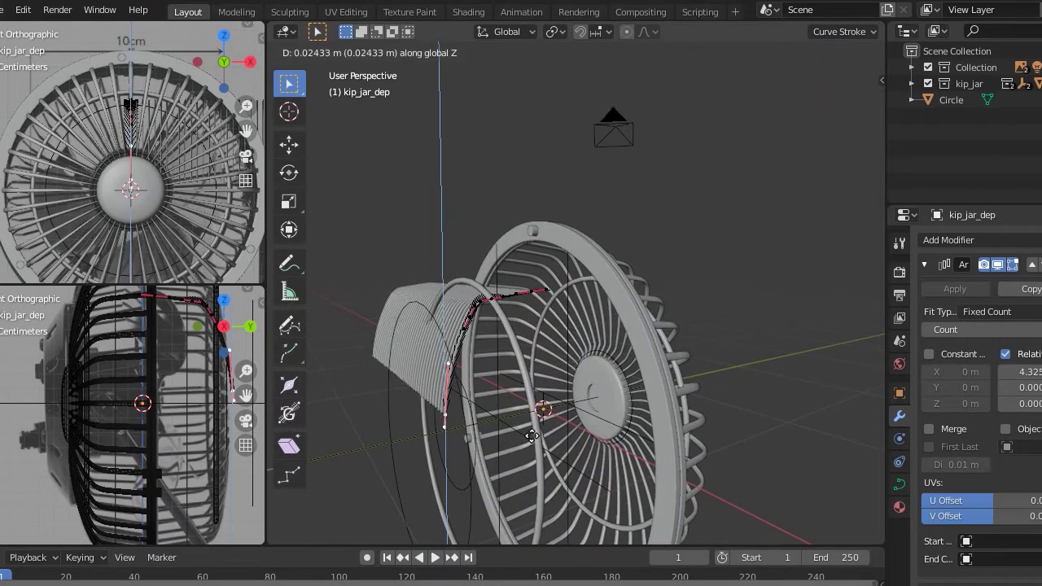
pyautogui.press('Tab')
pyautogui.middleClick(535, 435)
pyautogui.scroll(-3)
pyautogui.middleClick(602, 415)
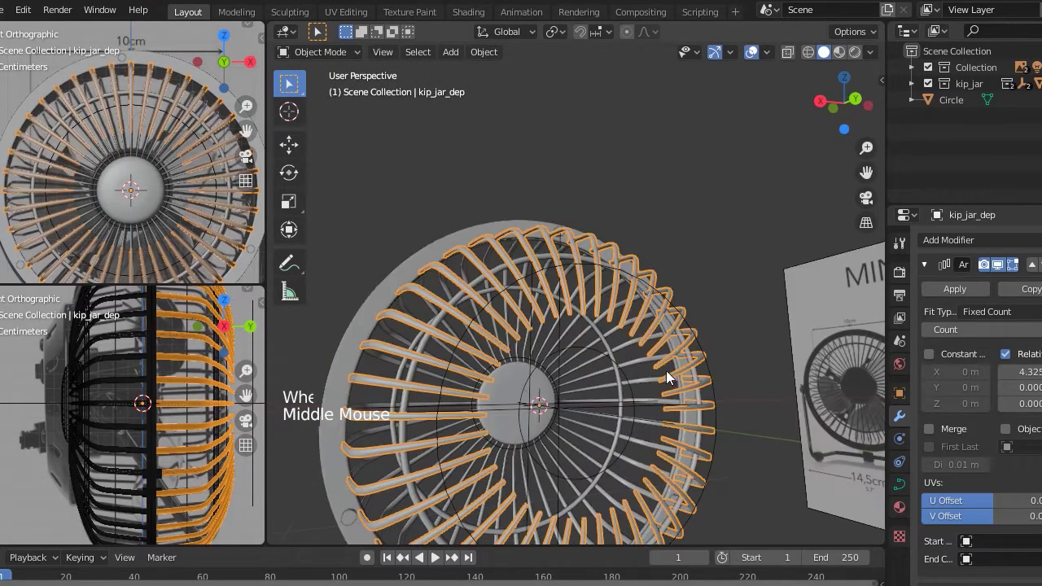
# Finish the Circle's vertex edit and select the side reference image Empty.001.
pyautogui.click(717, 386)
pyautogui.press('Tab')
pyautogui.scroll(-3)
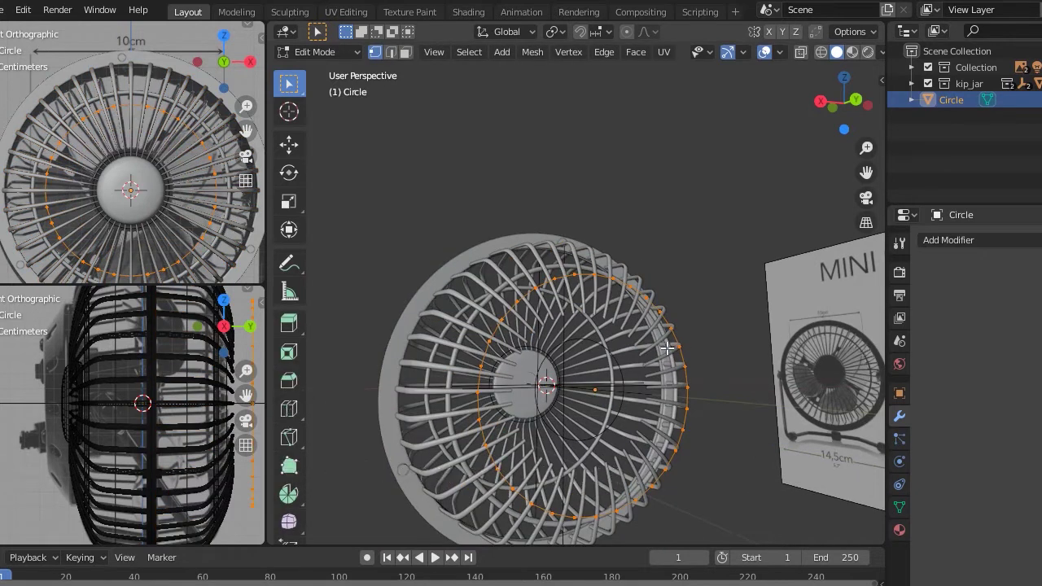
pyautogui.scroll(-3)
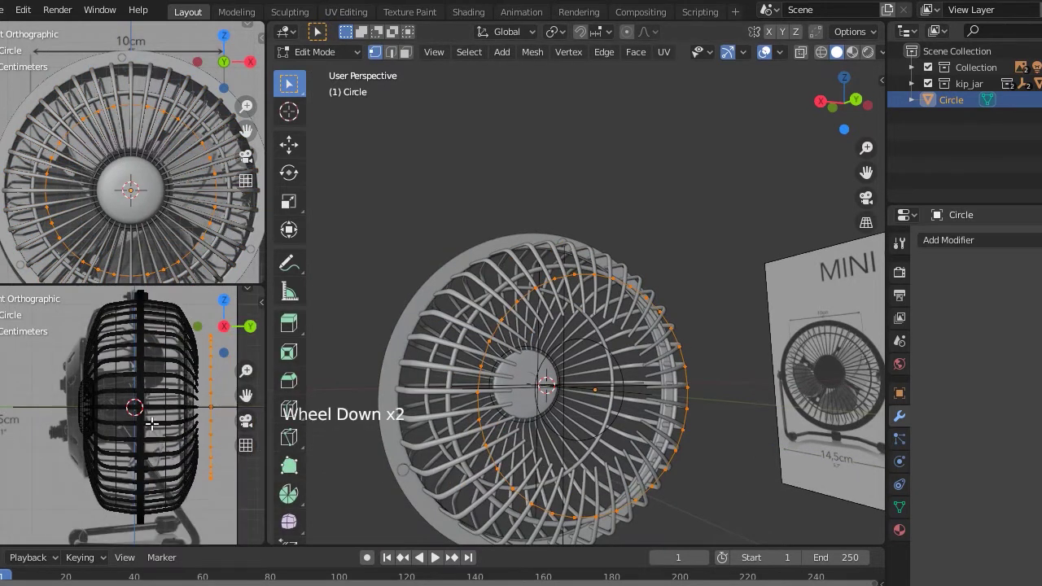
pyautogui.press('Tab')
pyautogui.scroll(-3)
pyautogui.scroll(-3)
pyautogui.click(151, 338)
pyautogui.scroll(-3)
# Rotate Empty.001 to 270° Z and slide it along Y so the photo's fan lines up with the cage.
pyautogui.press('r')
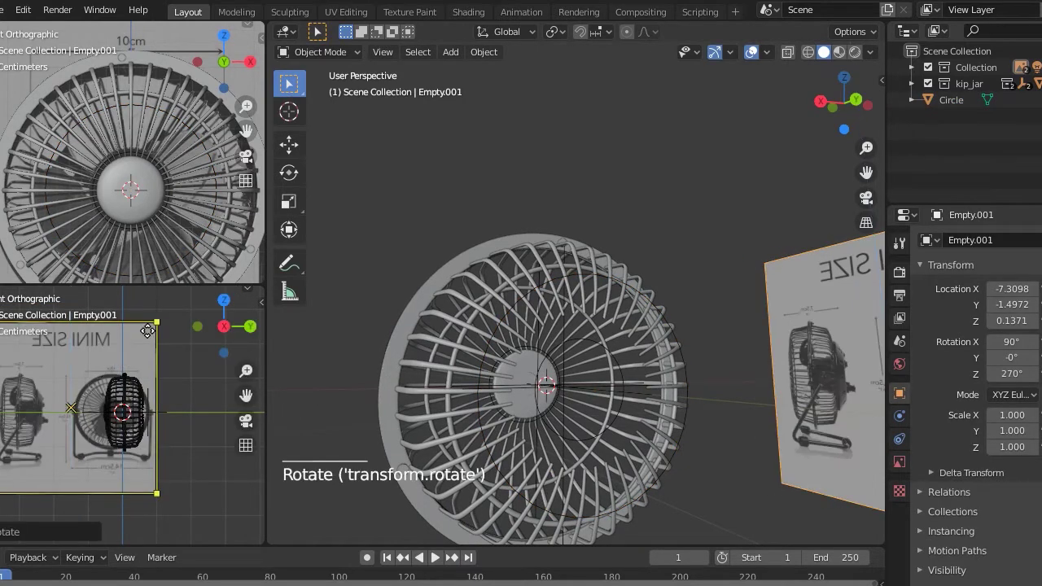
pyautogui.press('g')
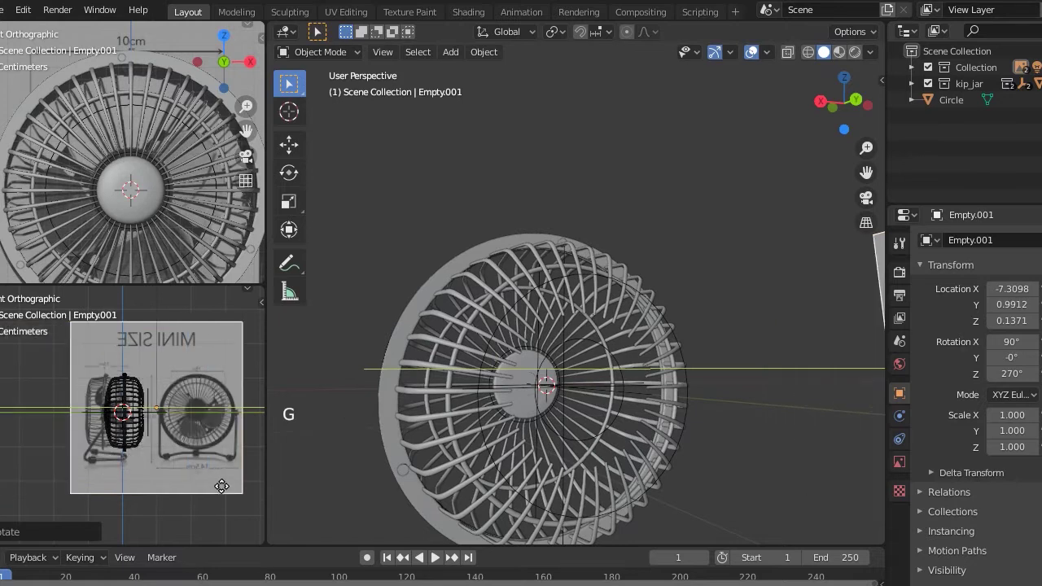
pyautogui.scroll(3)
pyautogui.middleClick(189, 452)
pyautogui.scroll(3)
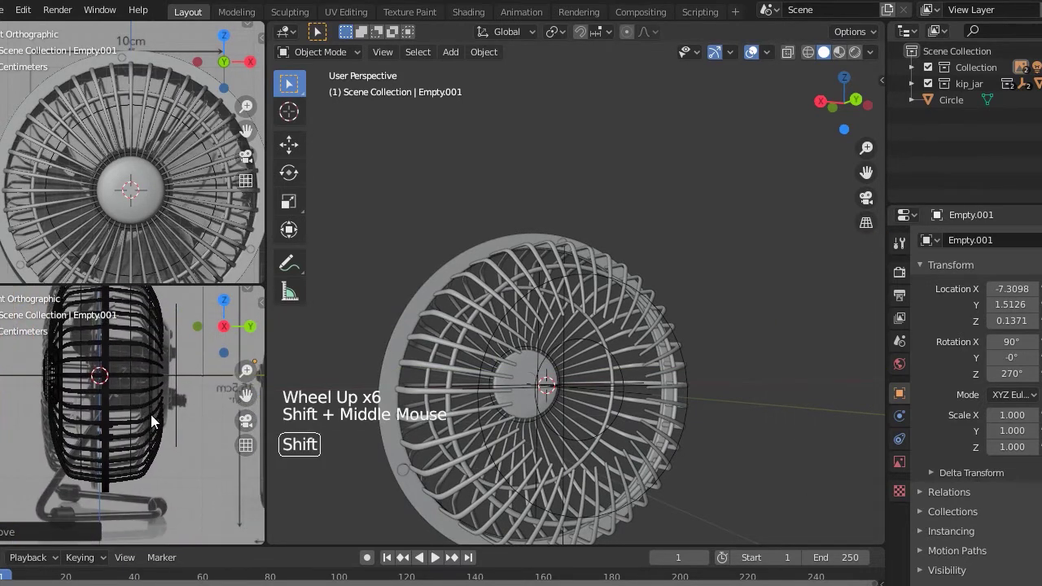
pyautogui.scroll(3)
pyautogui.middleClick(170, 436)
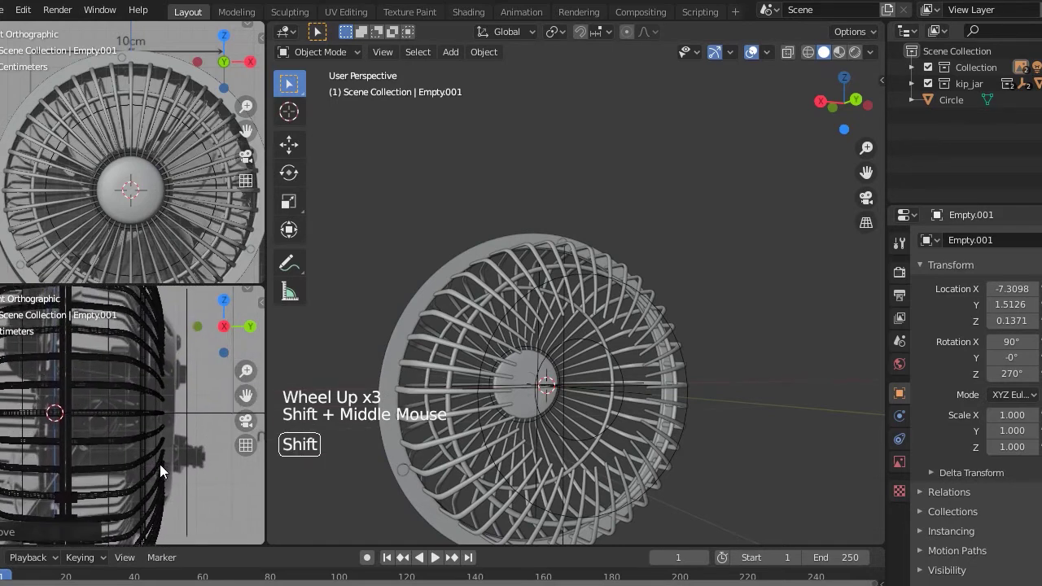
pyautogui.press('g')
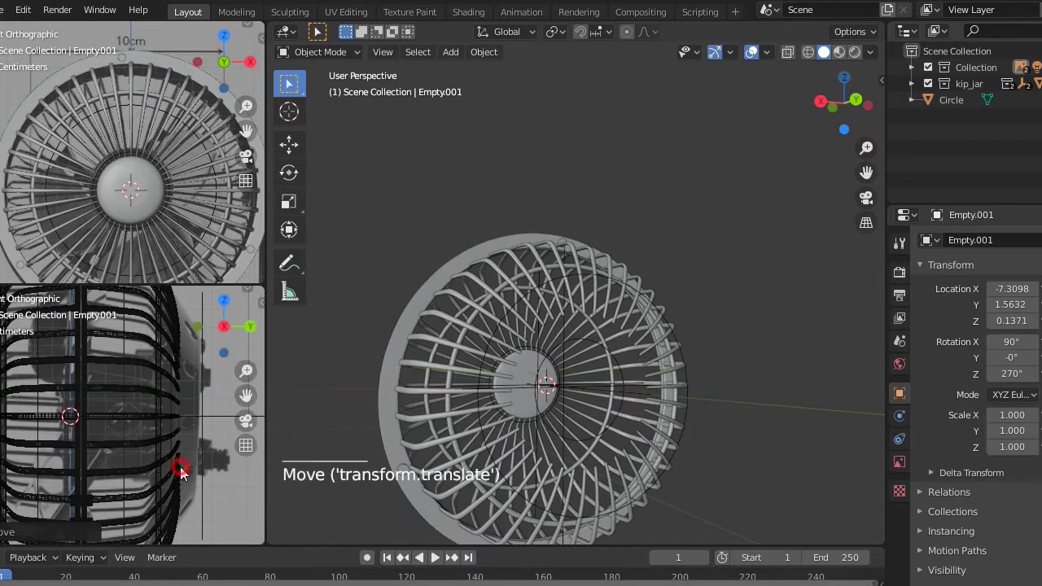
pyautogui.scroll(-3)
# Move the Circle behind the cage, shrink it to about 0.78 around the hub, and extrude its rim.
pyautogui.click(183, 465)
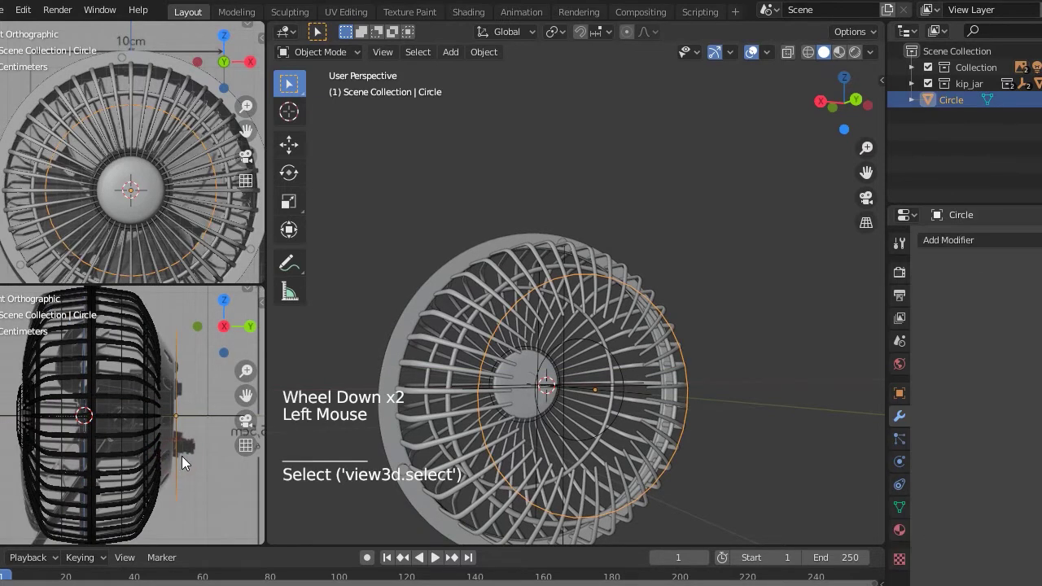
pyautogui.middleClick(655, 397)
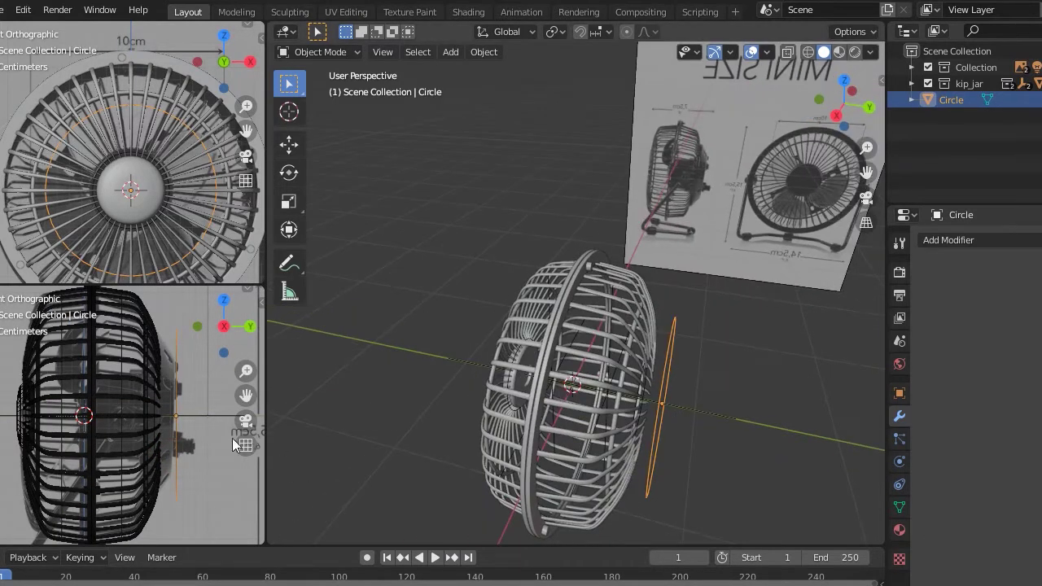
pyautogui.press('g')
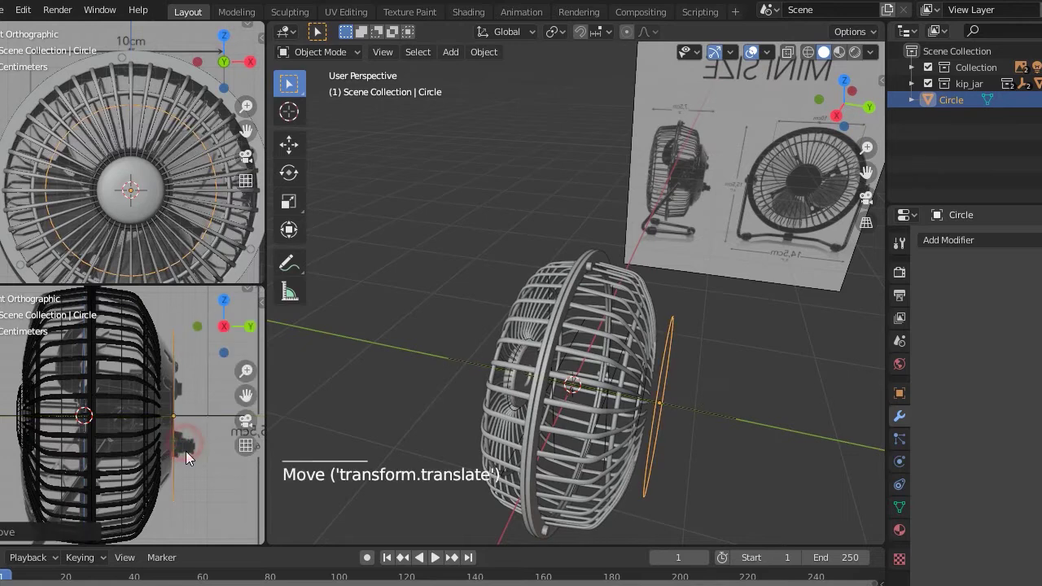
pyautogui.middleClick(163, 433)
pyautogui.press('s')
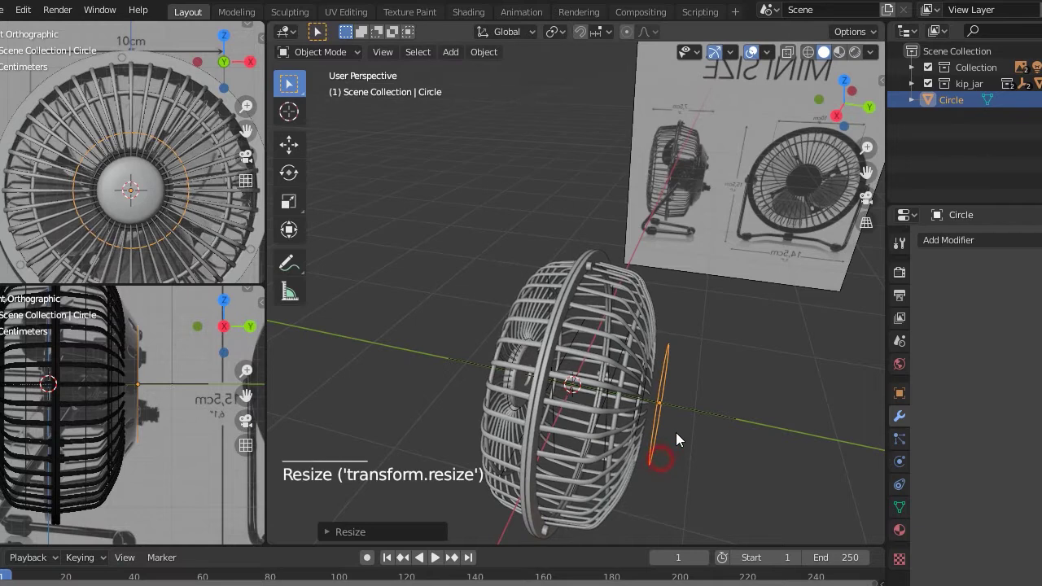
pyautogui.press('Tab')
pyautogui.press('e')
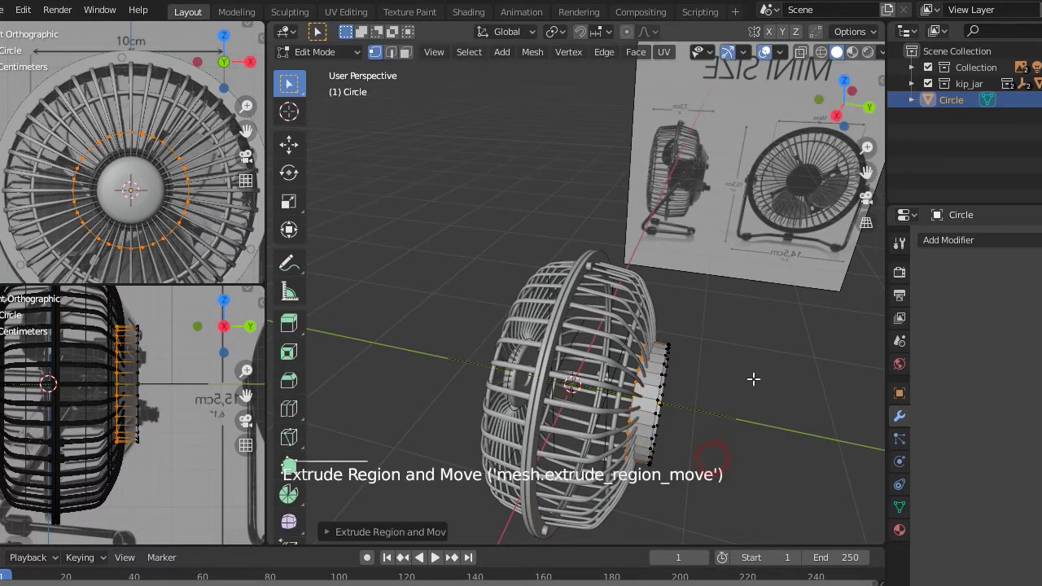
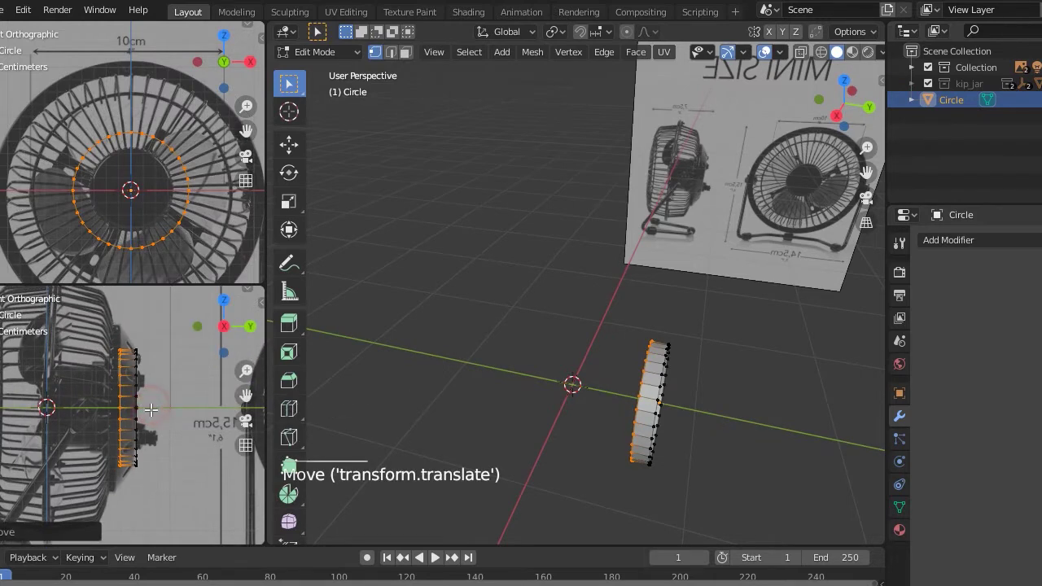
# Widen the extruded ring outward and extrude it backward into a flared cone-like housing shell.
pyautogui.press('s')
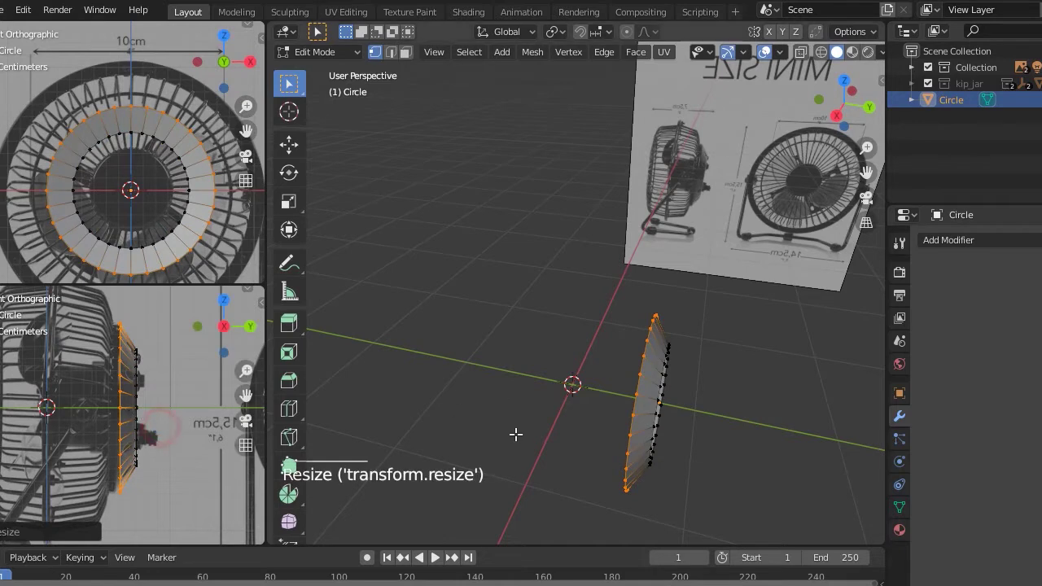
pyautogui.press('e')
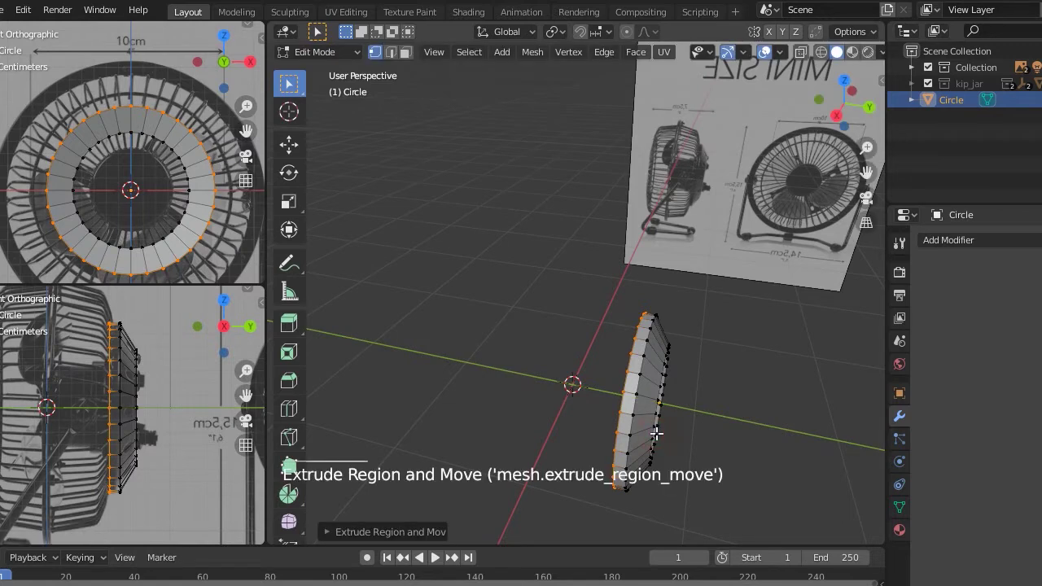
pyautogui.press('Tab')
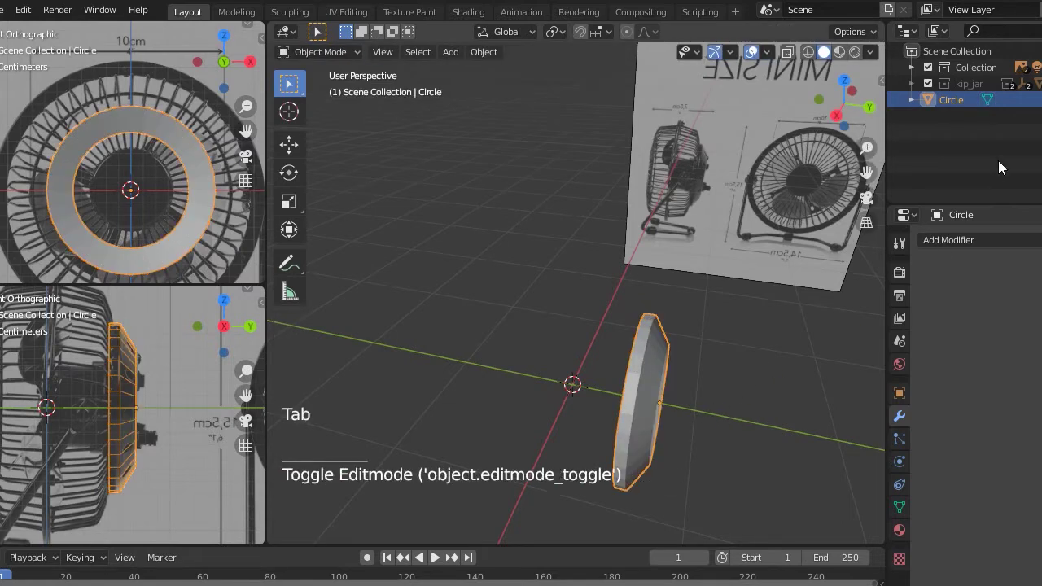
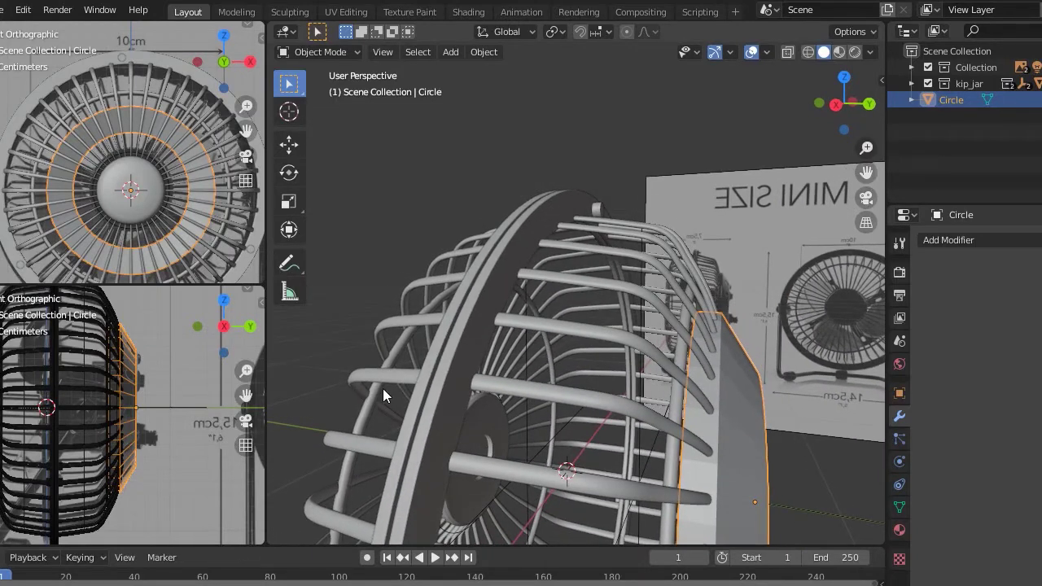
# Select the kip_jar_dep cage wires and enter Edit Mode on its control points.
pyautogui.click(700, 393)
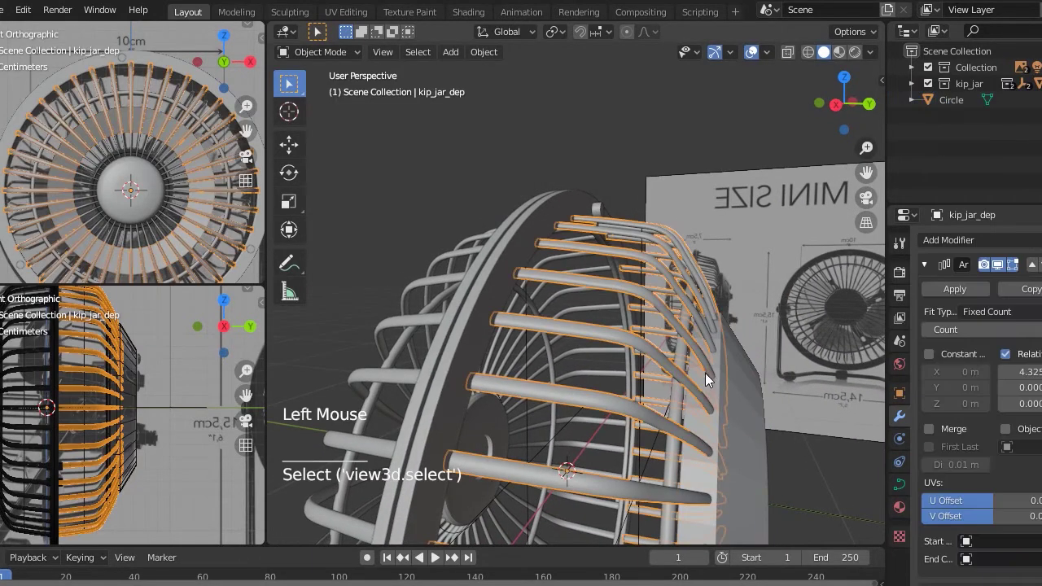
pyautogui.middleClick(714, 354)
pyautogui.click(710, 283)
pyautogui.click(714, 281)
pyautogui.press('Tab')
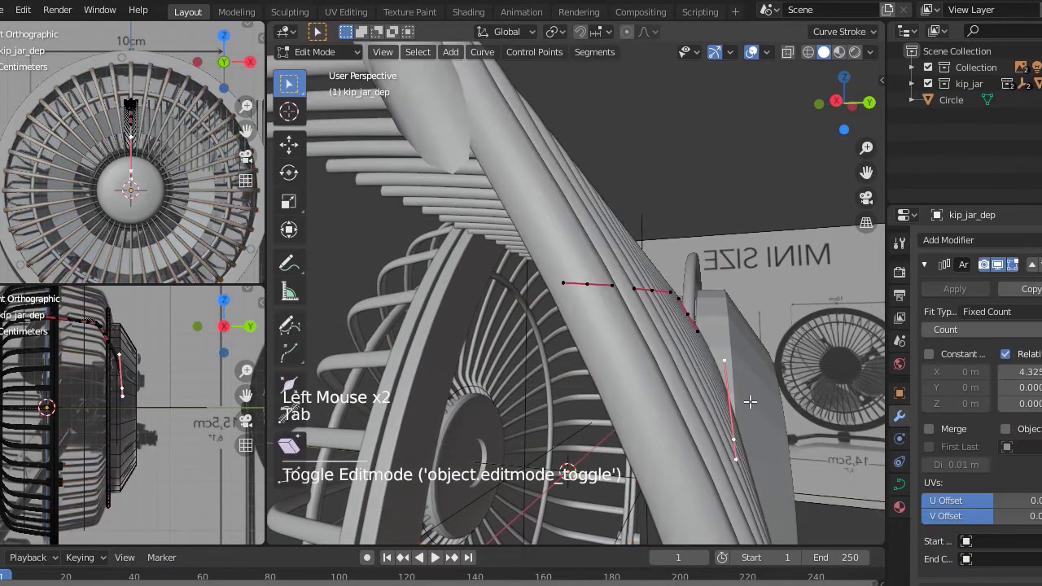
pyautogui.scroll(-3)
# Move the wire's end point back along Y to meet the housing shell and return to Object Mode.
pyautogui.click(135, 112)
pyautogui.scroll(3)
pyautogui.press('g')
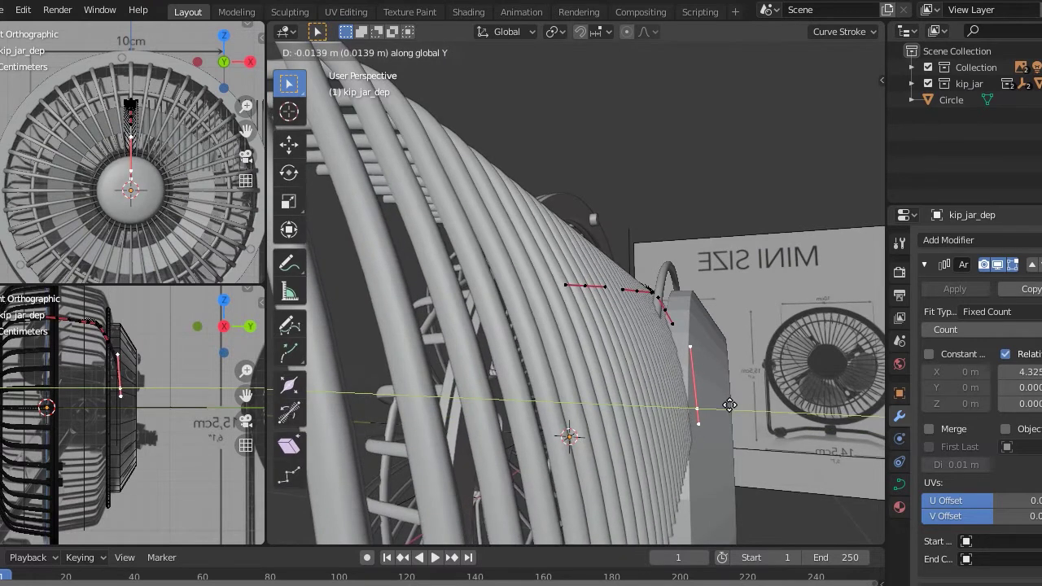
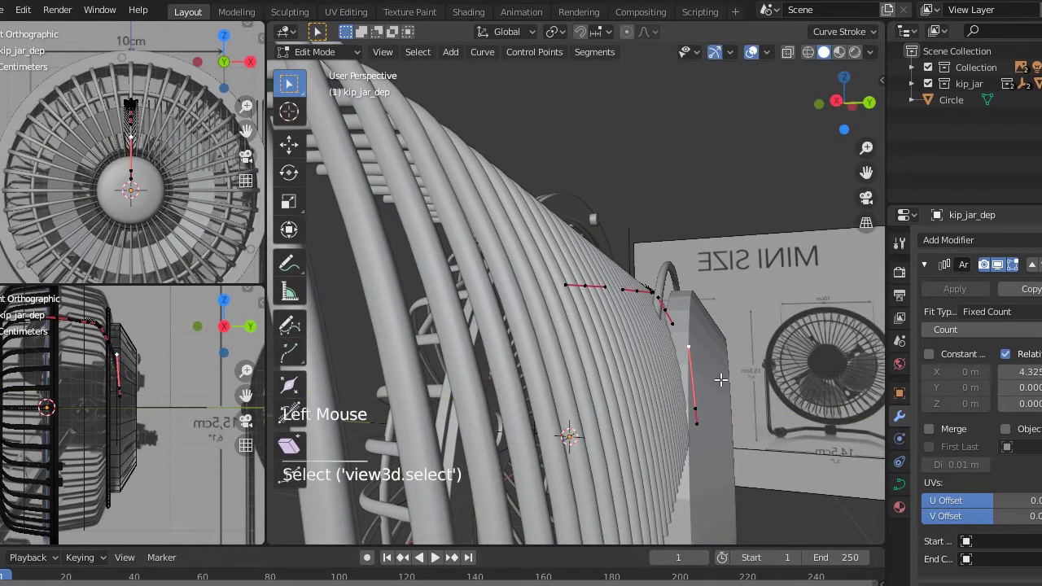
pyautogui.press('g')
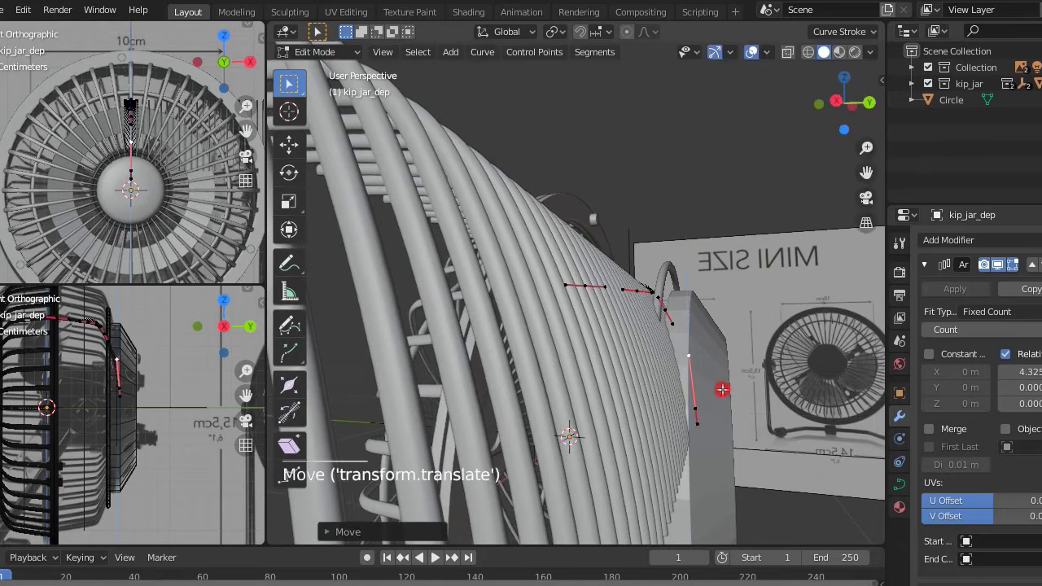
pyautogui.press('Tab')
pyautogui.scroll(-3)
pyautogui.middleClick(776, 404)
pyautogui.scroll(3)
pyautogui.middleClick(716, 379)
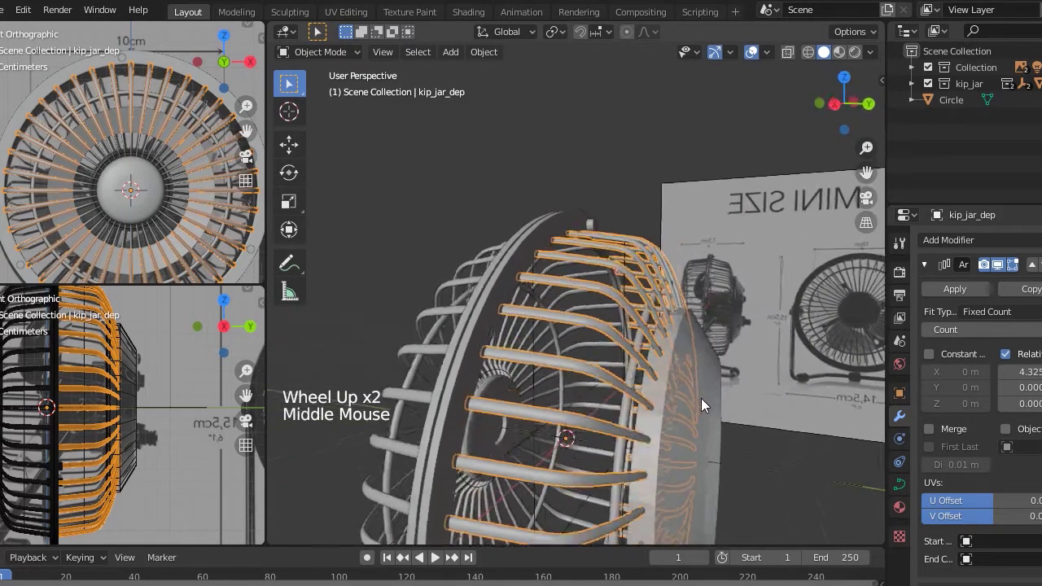
# Select the Circle back housing shell behind the cage and nudge it slightly into place.
pyautogui.scroll(3)
pyautogui.scroll(3)
pyautogui.scroll(-3)
pyautogui.scroll(-3)
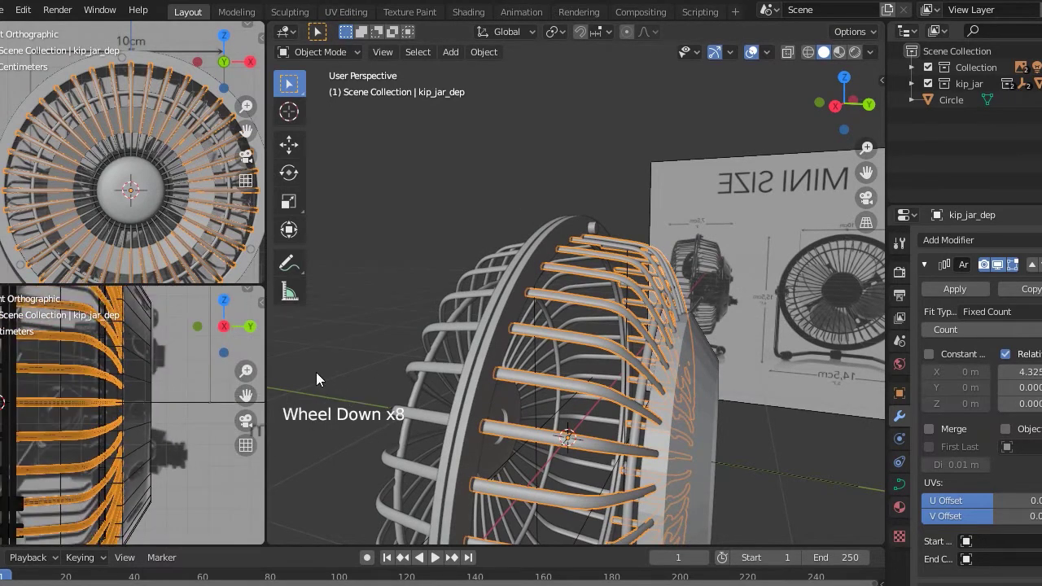
pyautogui.press('Tab')
pyautogui.press('Tab')
pyautogui.click(725, 434)
pyautogui.press('g')
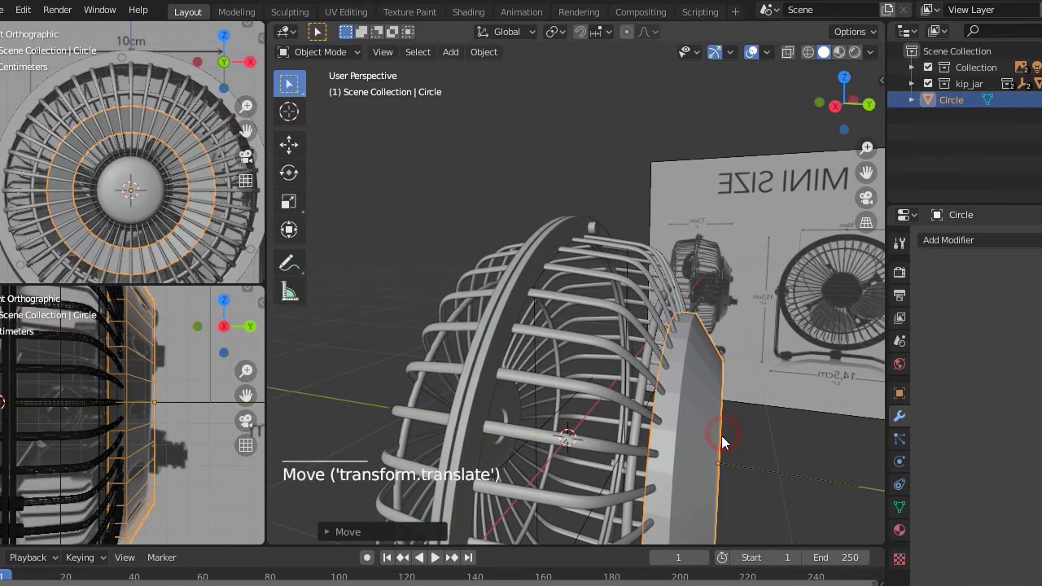
pyautogui.middleClick(718, 437)
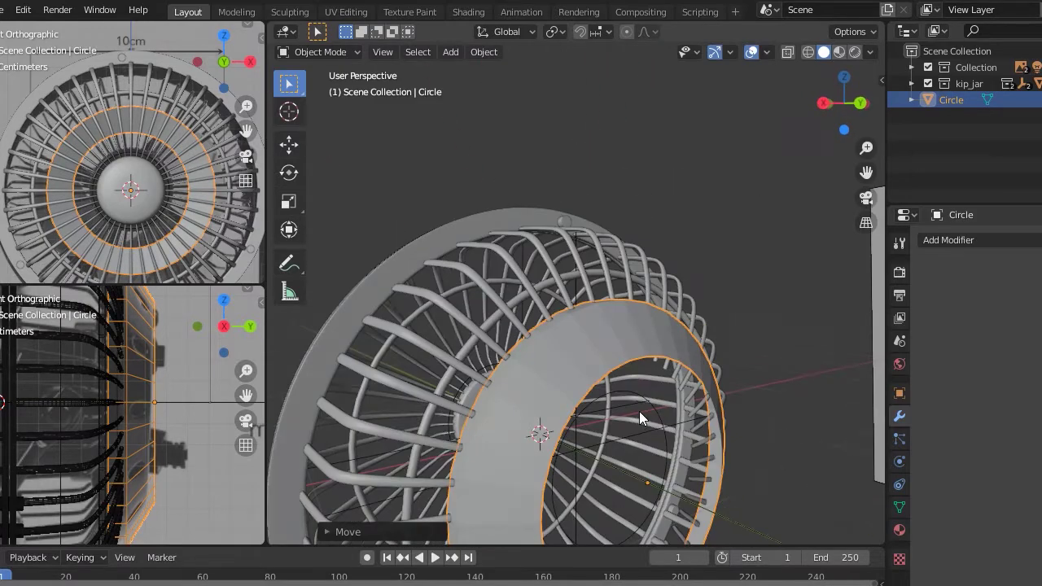
pyautogui.press('Tab')
pyautogui.press('Tab')
pyautogui.middleClick(691, 391)
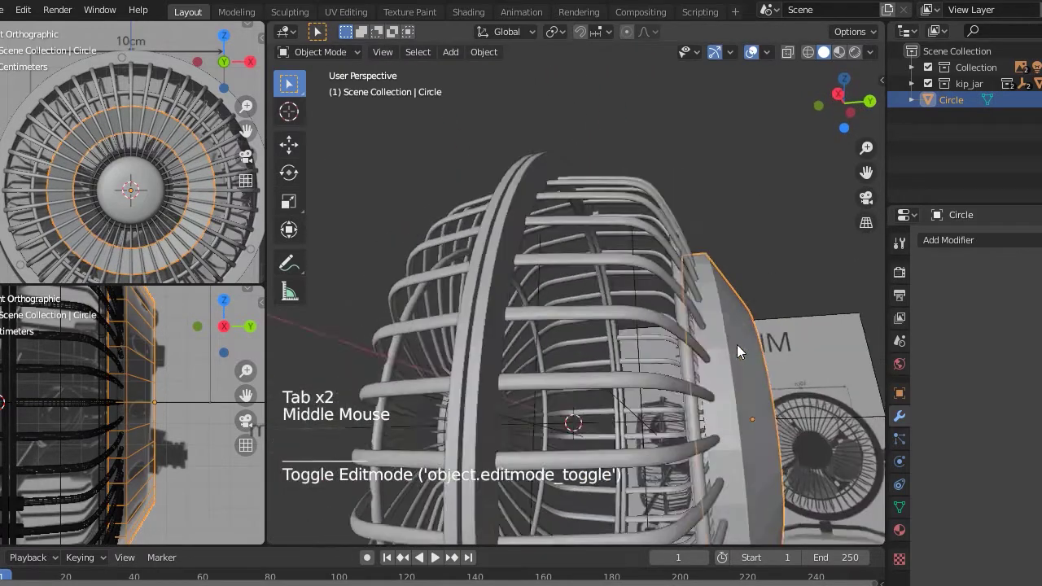
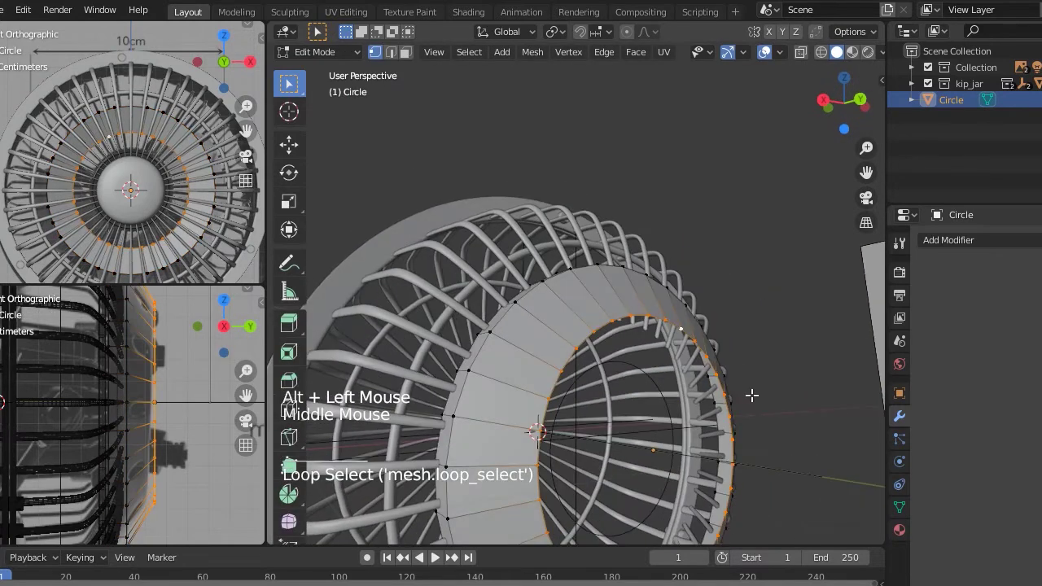
# Extrude the circle edge into smaller rings scaled about 0.49 and moved back along Y, then leave Edit Mode.
pyautogui.press('e')
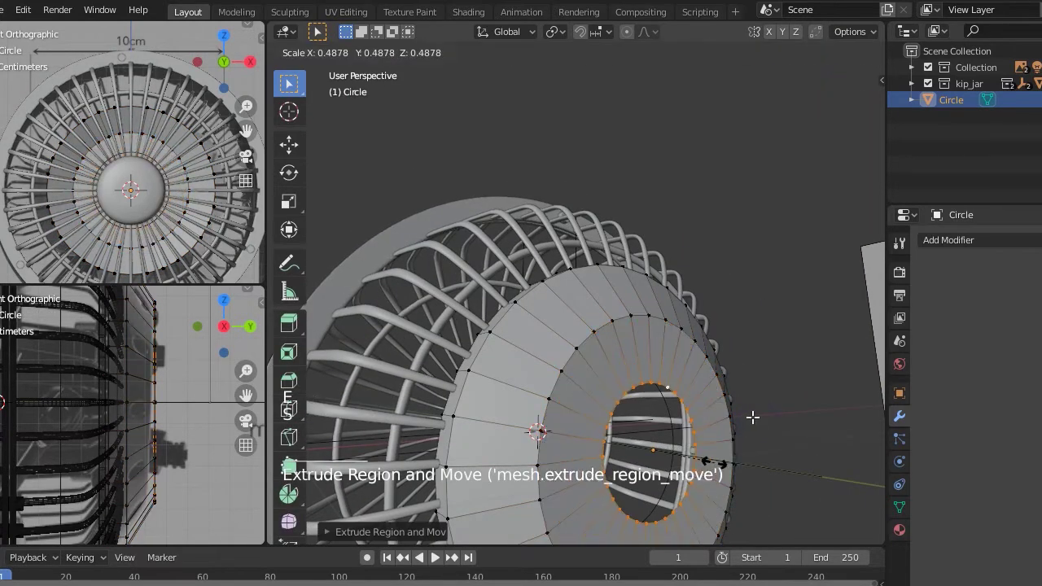
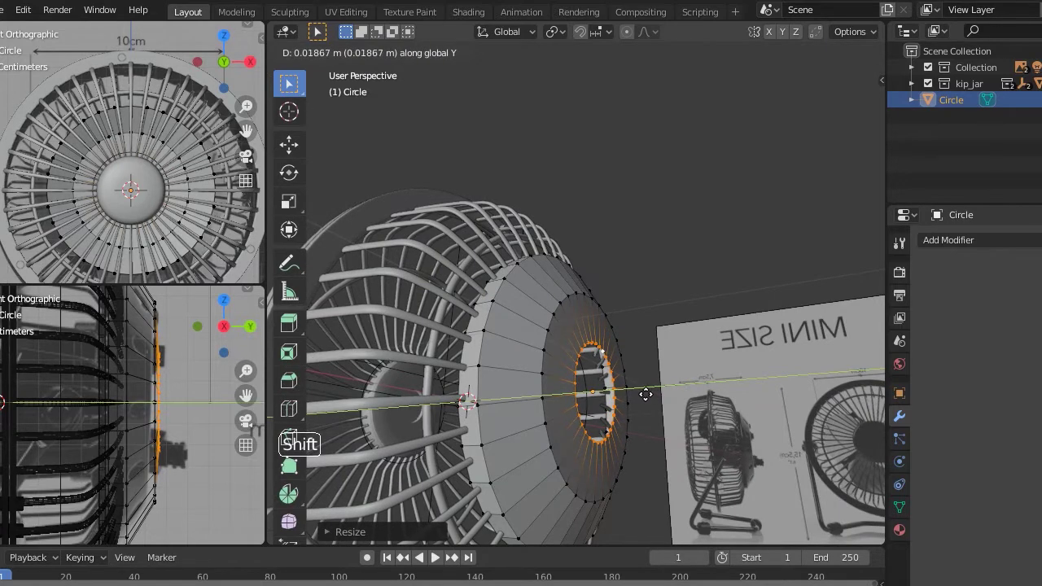
pyautogui.press('e')
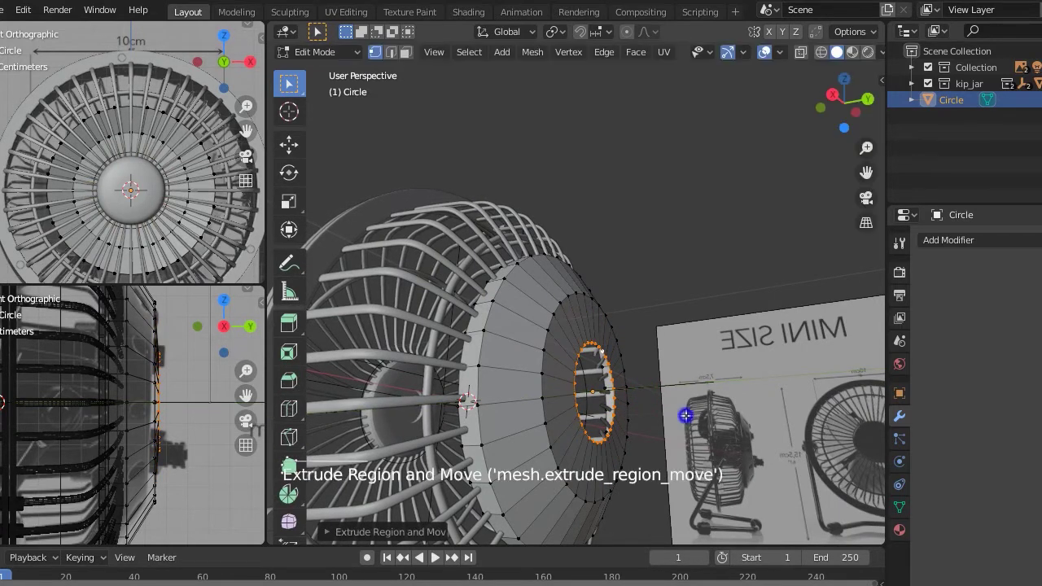
pyautogui.press('ctrl+z')
pyautogui.press('g')
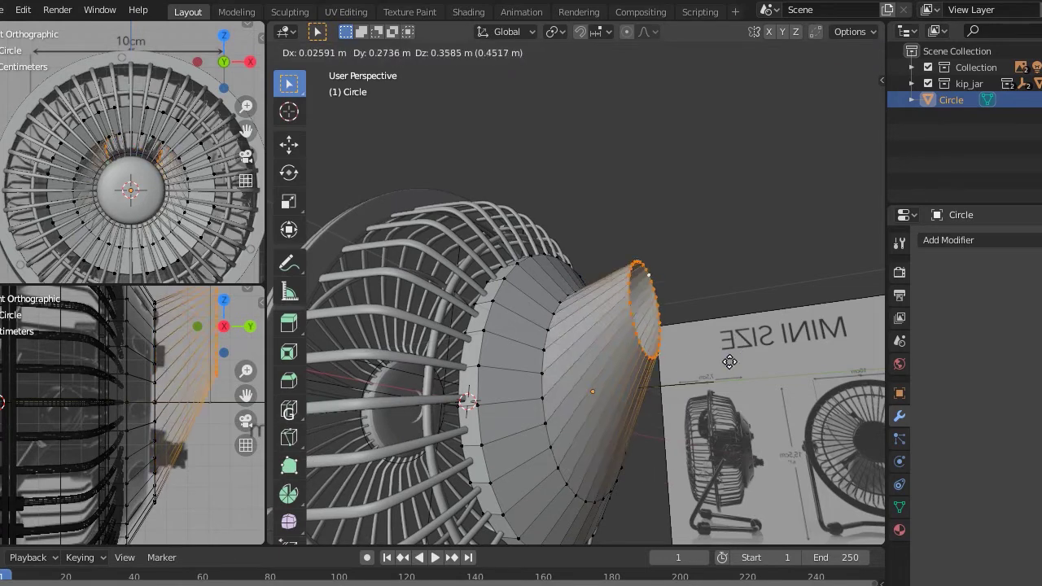
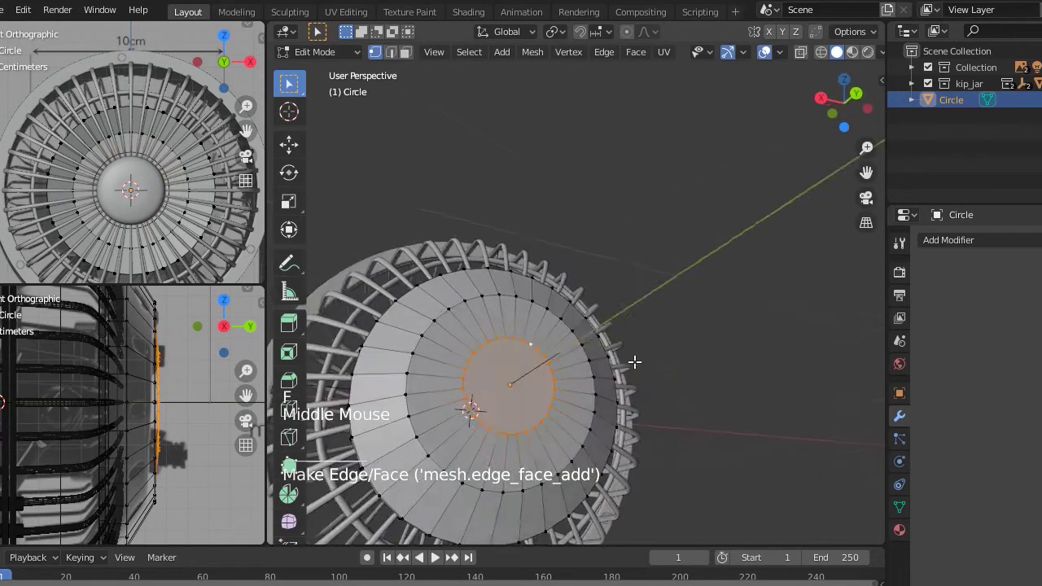
pyautogui.press('Tab')
pyautogui.scroll(-3)
pyautogui.middleClick(630, 360)
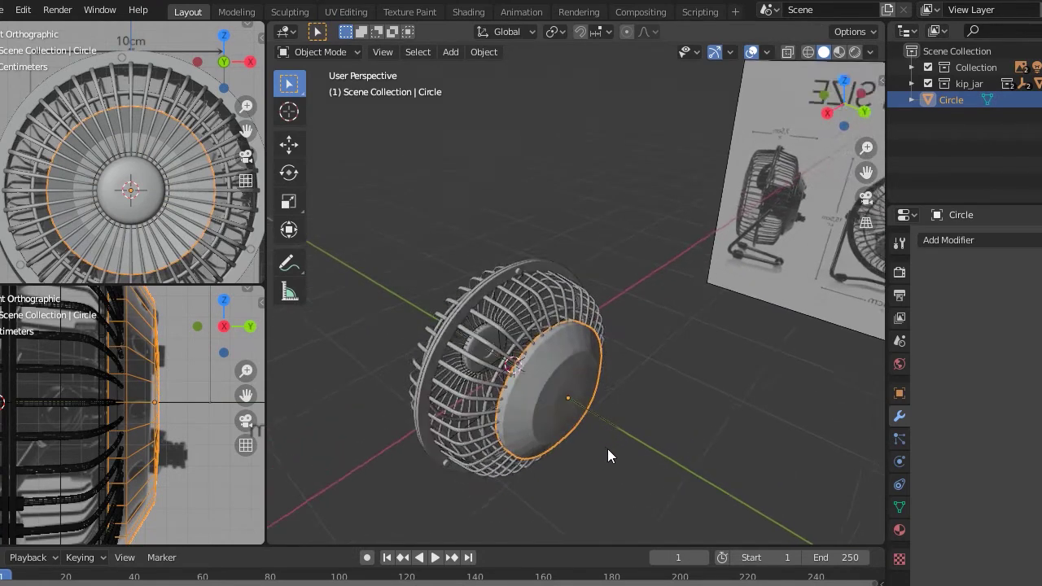
# Orbit and zoom around the housing's back and toward the fan cage to inspect the dish shell.
pyautogui.scroll(3)
pyautogui.middleClick(653, 391)
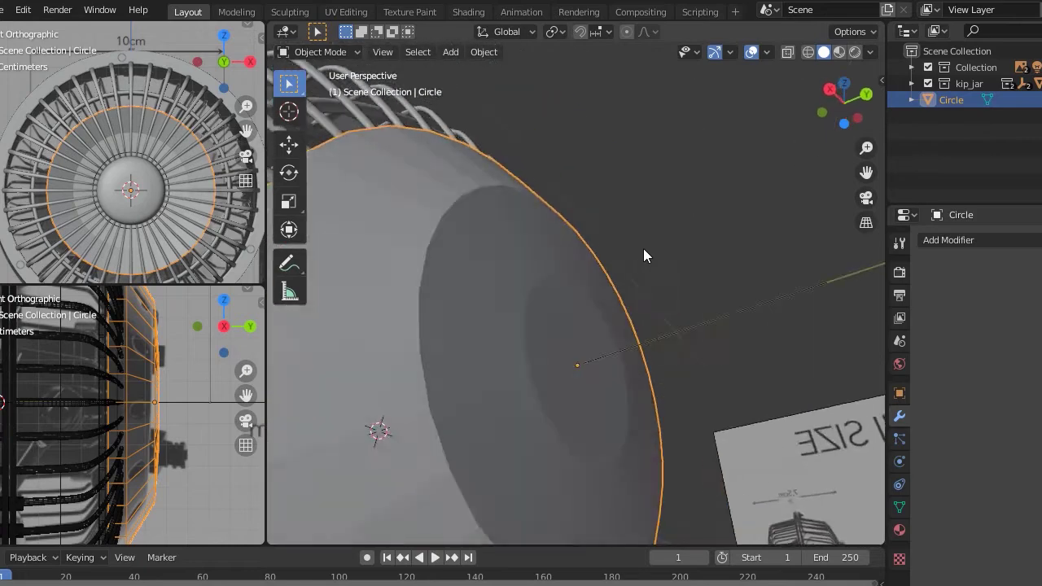
pyautogui.scroll(-3)
pyautogui.middleClick(534, 308)
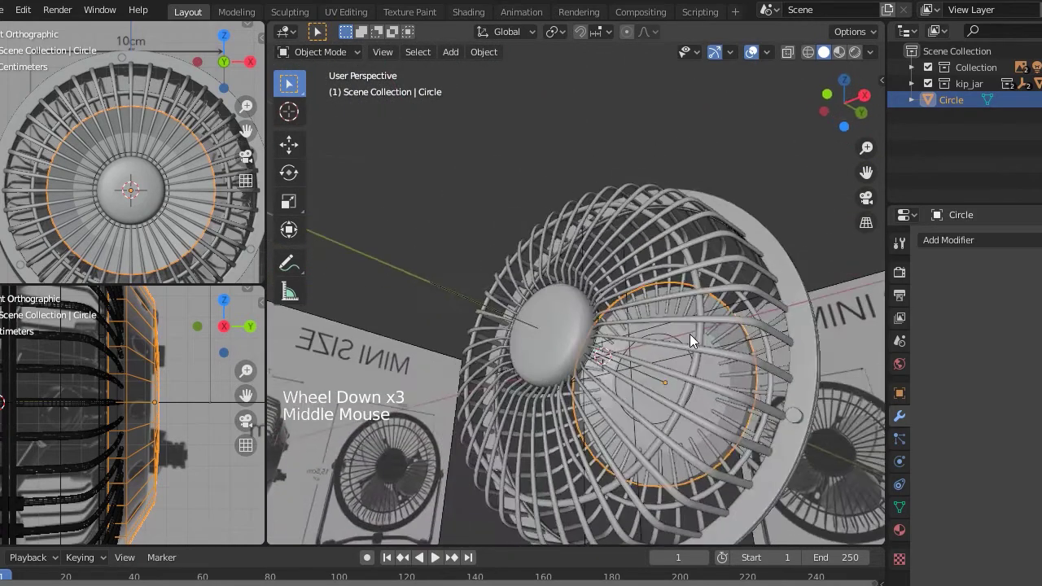
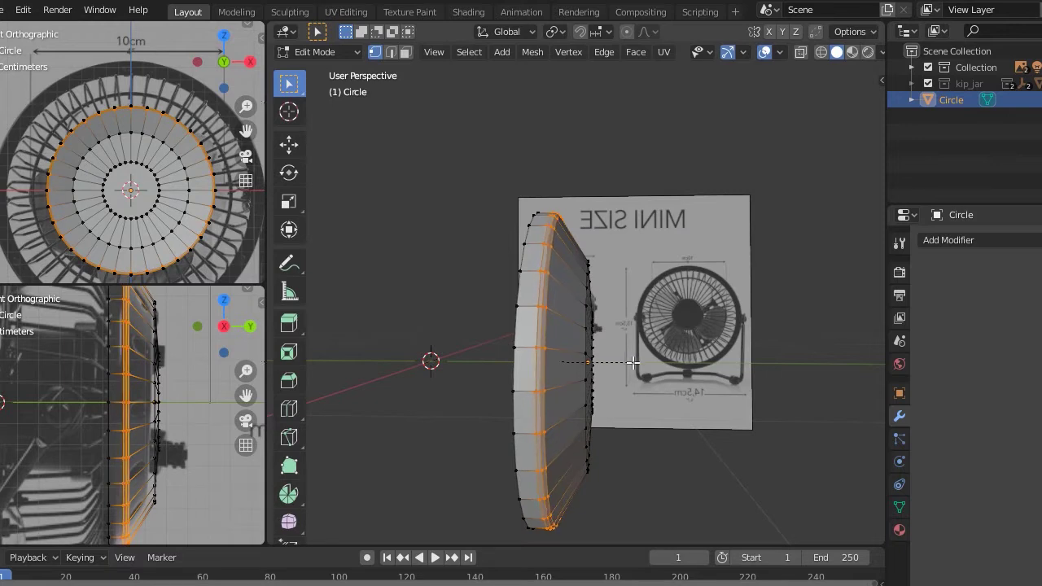
# Shade the back shell smooth and enable Auto Smooth under Object Data Normals.
pyautogui.press('Tab')
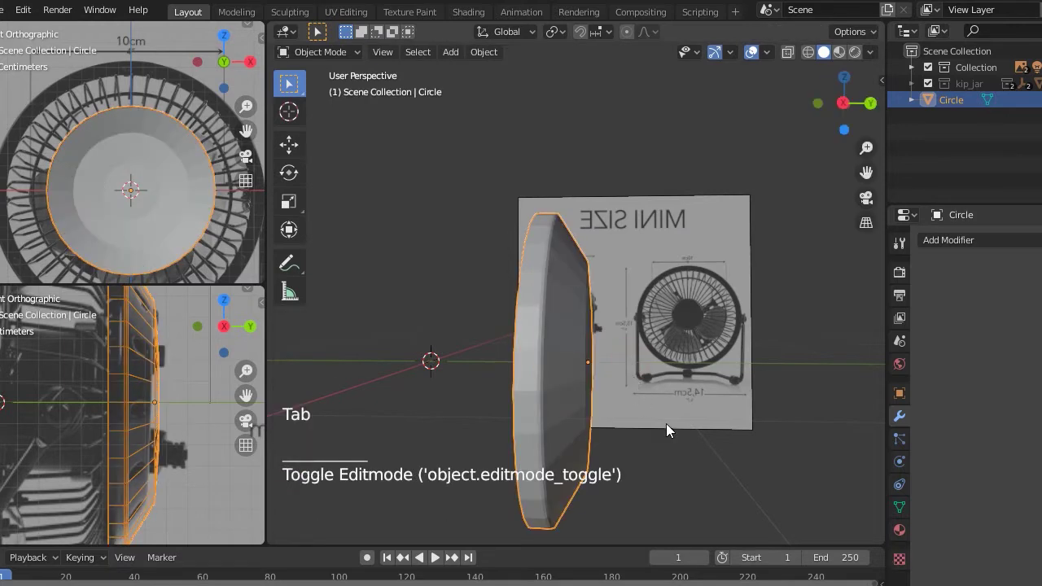
pyautogui.middleClick(652, 433)
pyautogui.press('Tab')
pyautogui.rightClick(566, 365)
pyautogui.rightClick(699, 301)
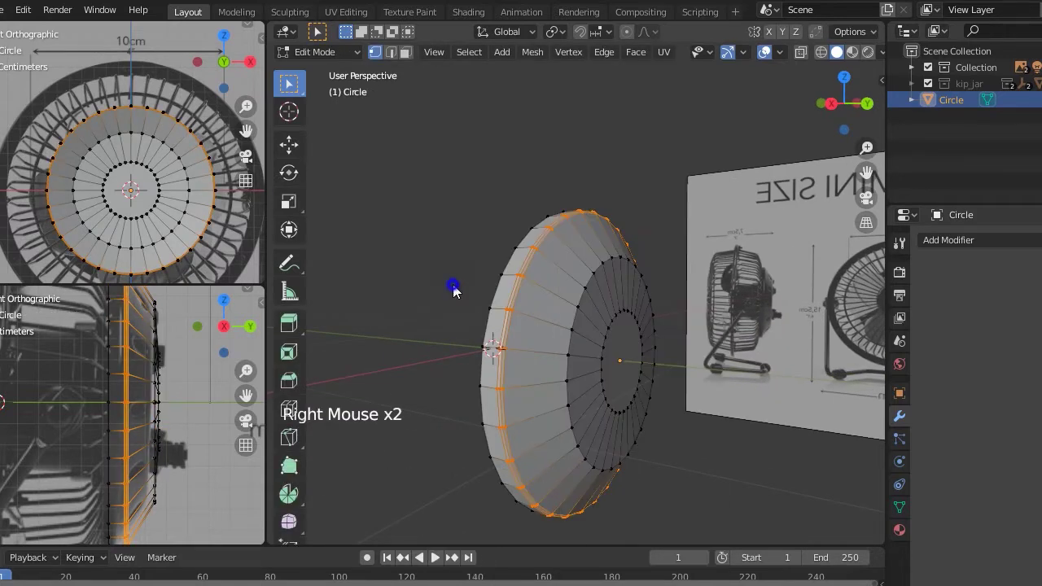
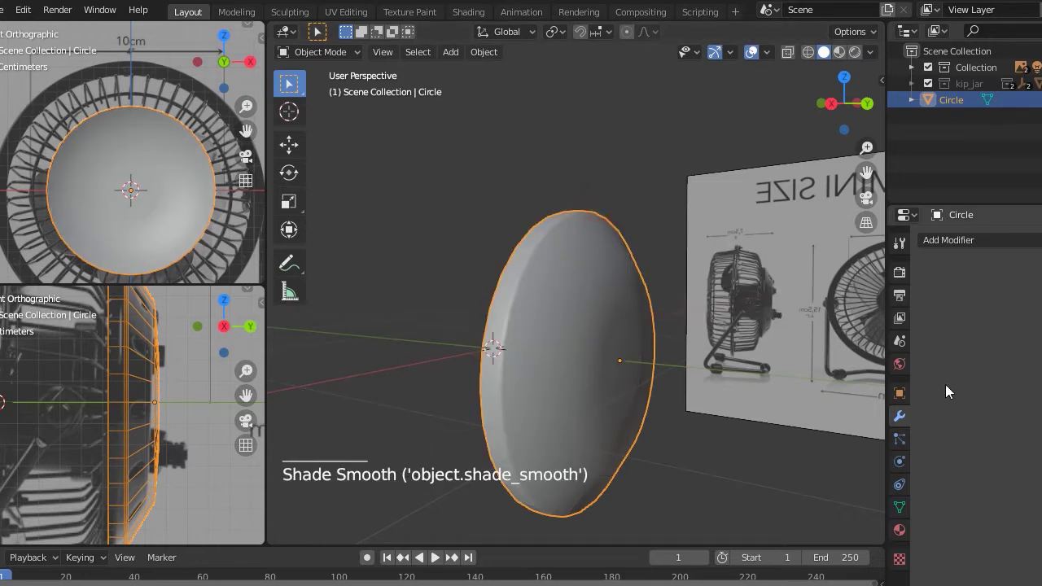
pyautogui.click(907, 513)
pyautogui.scroll(-3)
pyautogui.click(953, 481)
# Add an extra edge loop to the shell with a loop cut and return to object level.
pyautogui.press('Tab')
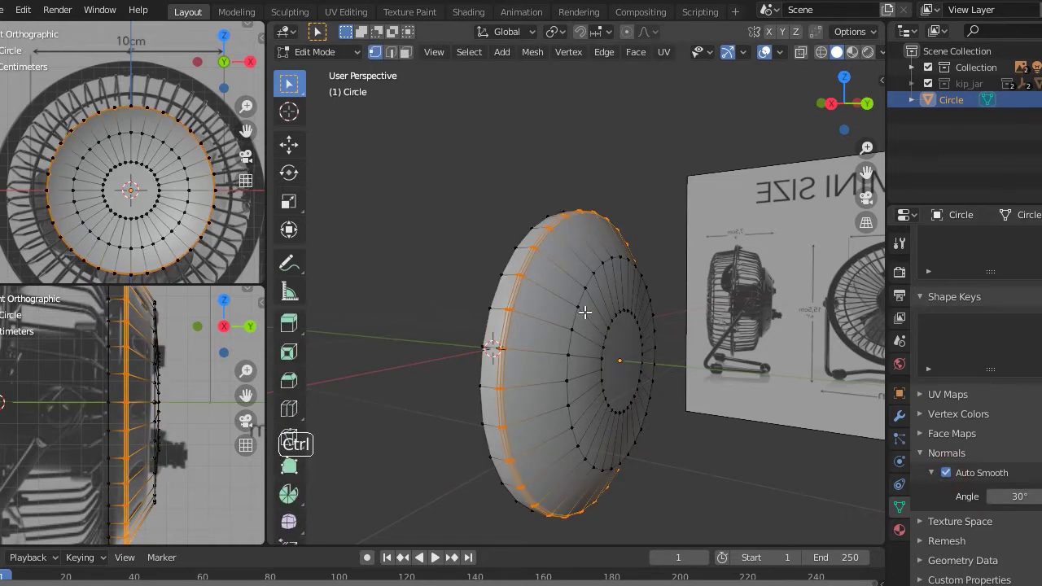
pyautogui.press('ctrl+r')
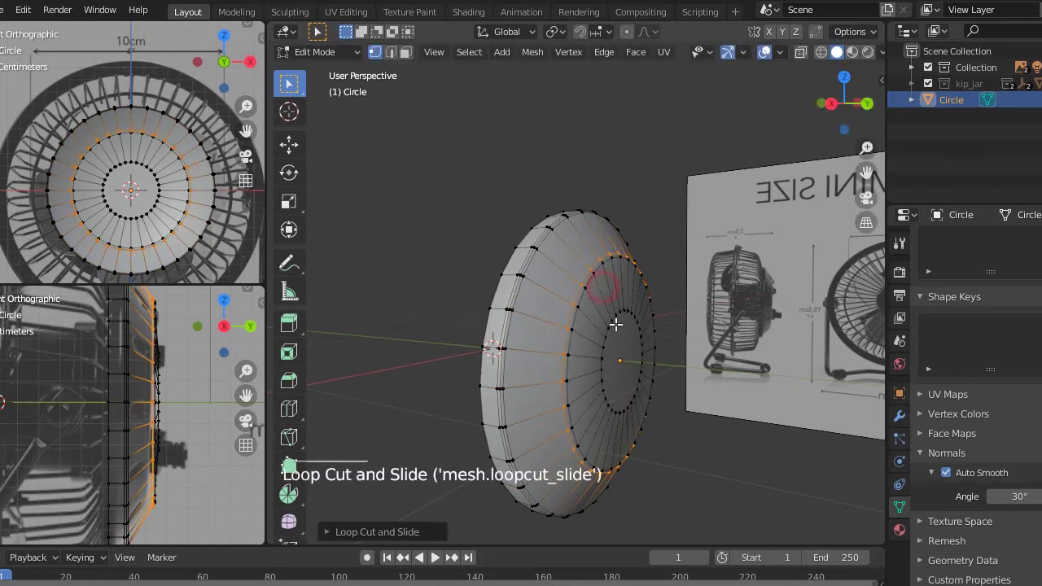
pyautogui.press('Tab')
pyautogui.middleClick(663, 356)
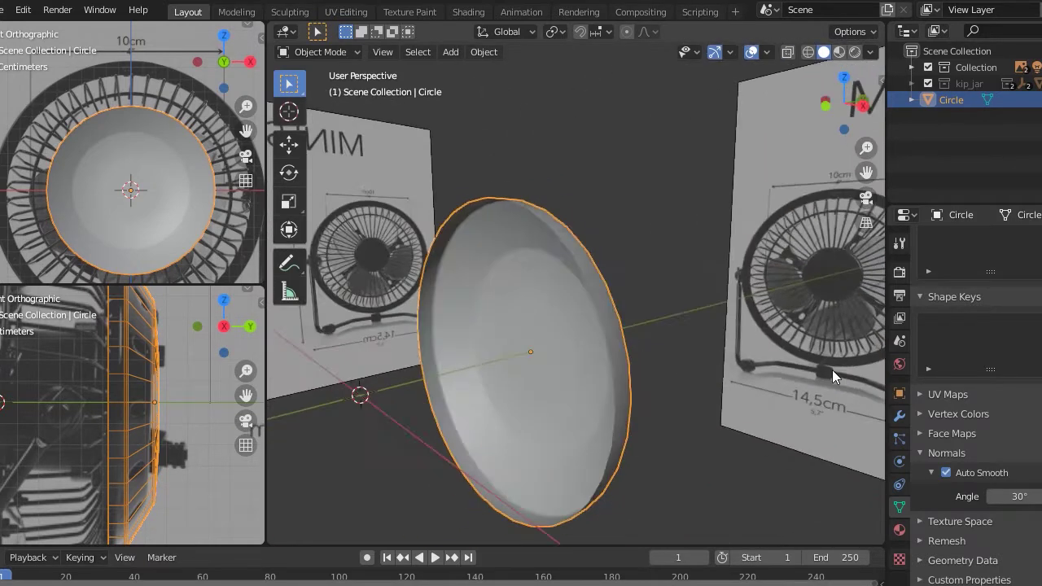
# Add a Solidify modifier to the Circle shell to give the housing wall thickness.
pyautogui.middleClick(704, 393)
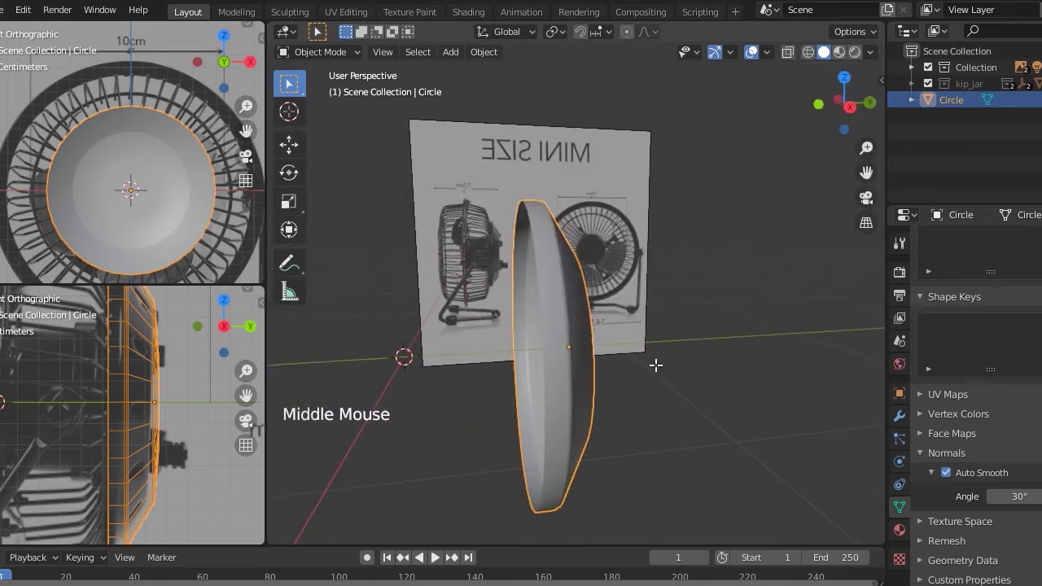
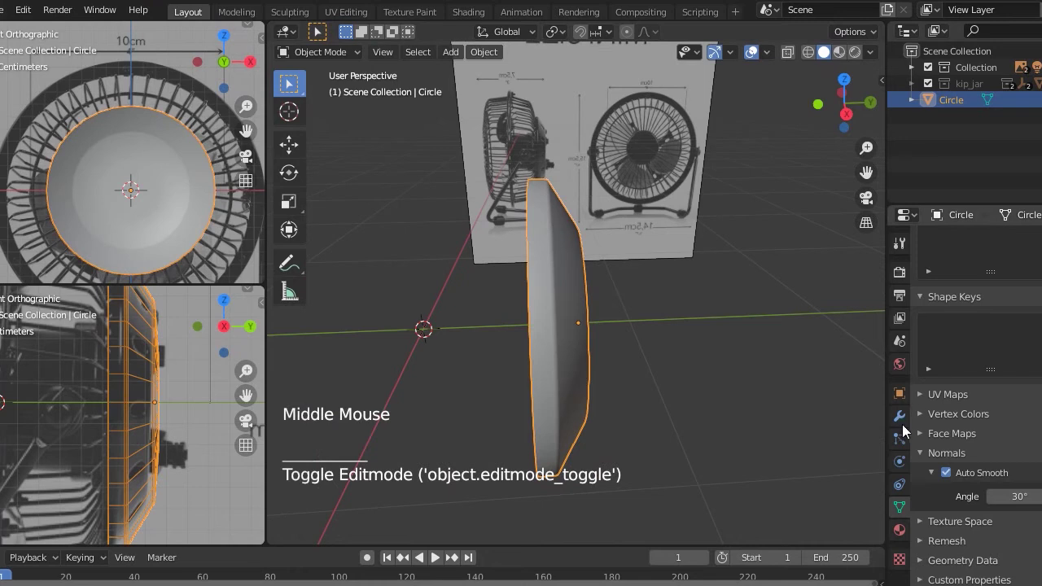
pyautogui.click(907, 426)
pyautogui.click(962, 250)
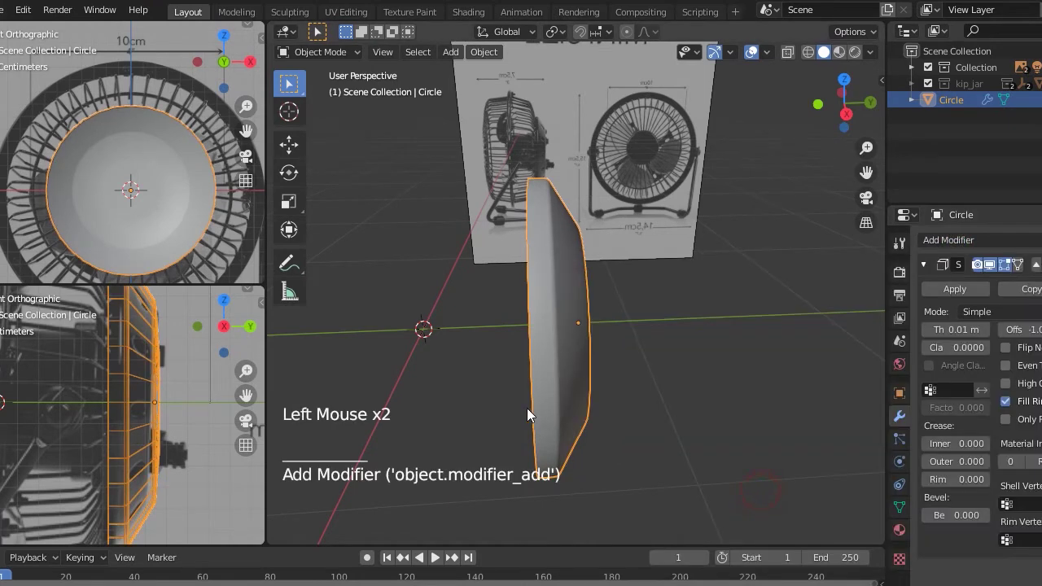